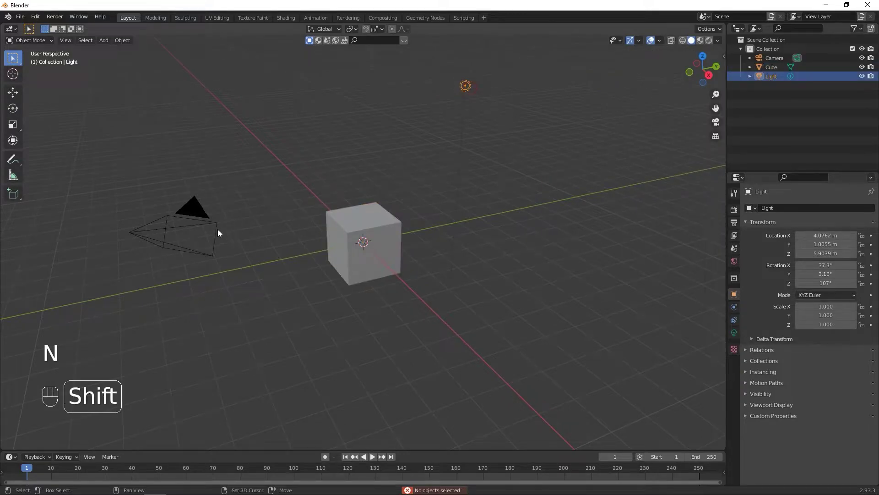
Step: Hide the camera and light from the viewport via the Outliner eye icons
{"action": "left_click", "coordinate": [192, 229]}
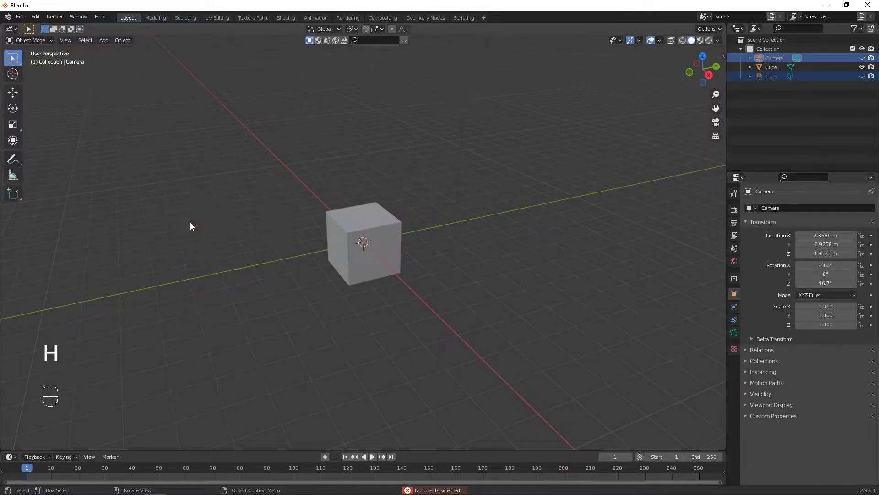
{"action": "left_click_drag", "start_coordinate": [237, 230], "coordinate": [261, 236]}
{"action": "left_click_drag", "start_coordinate": [463, 219], "coordinate": [450, 224]}
{"action": "left_click", "coordinate": [510, 185]}
Step: Select the default cube and delete it, leaving an empty grid
{"action": "left_click", "coordinate": [371, 263]}
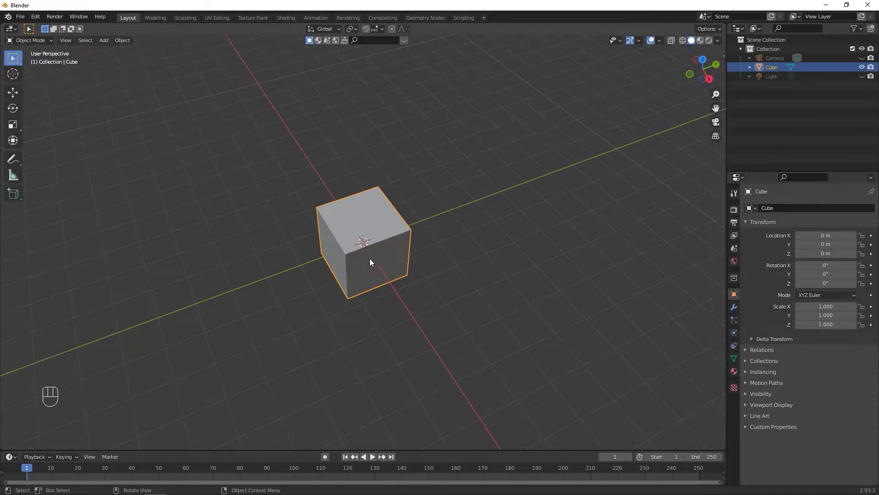
{"action": "left_click_drag", "start_coordinate": [414, 246], "coordinate": [393, 240]}
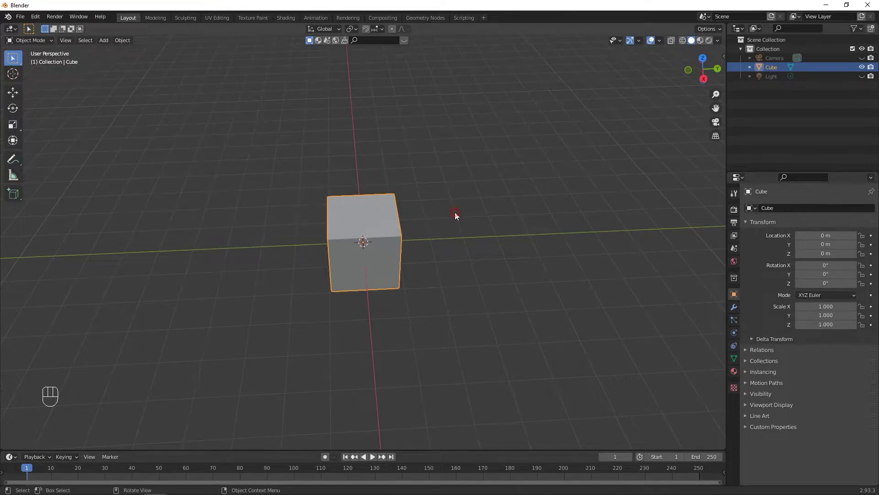
{"action": "left_click", "coordinate": [371, 231]}
{"action": "left_click_drag", "start_coordinate": [387, 220], "coordinate": [408, 214]}
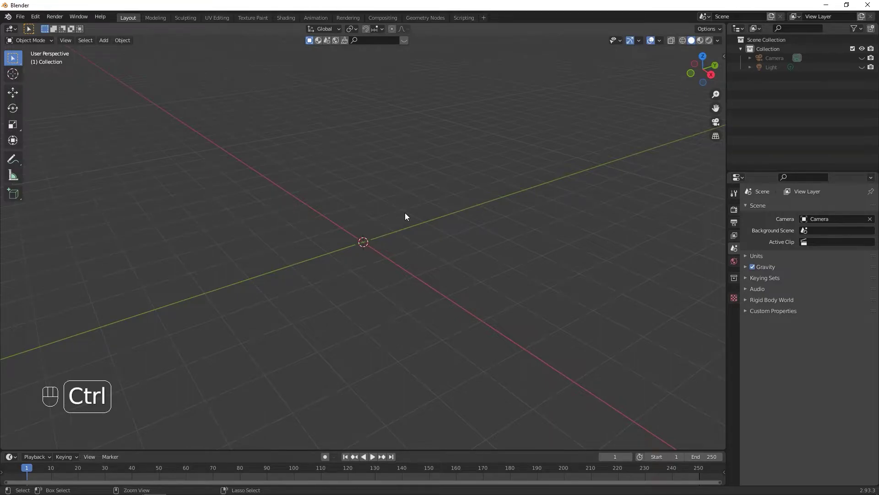
Step: Add a new cube and flatten it in height and narrow it along its width
{"action": "key", "text": "ctrl+z"}
{"action": "left_click_drag", "start_coordinate": [408, 226], "coordinate": [381, 265]}
{"action": "left_click", "coordinate": [385, 261]}
{"action": "left_click_drag", "start_coordinate": [438, 241], "coordinate": [500, 242]}
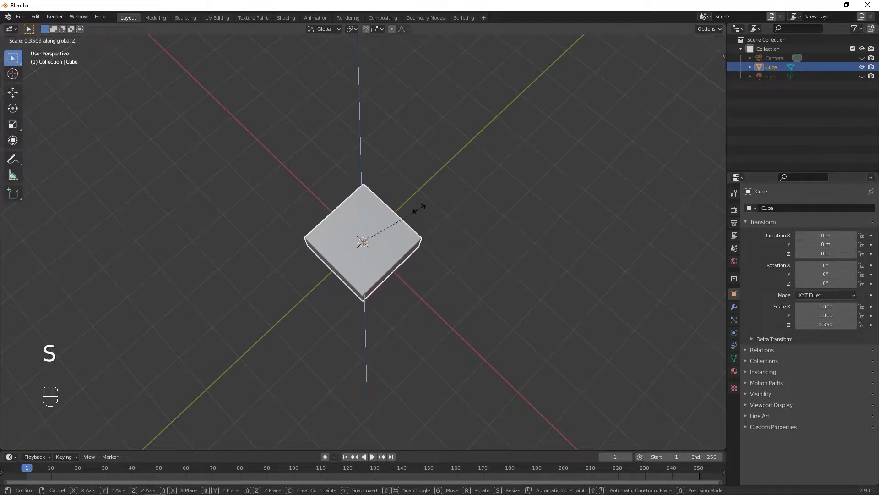
{"action": "left_click_drag", "start_coordinate": [405, 221], "coordinate": [436, 187]}
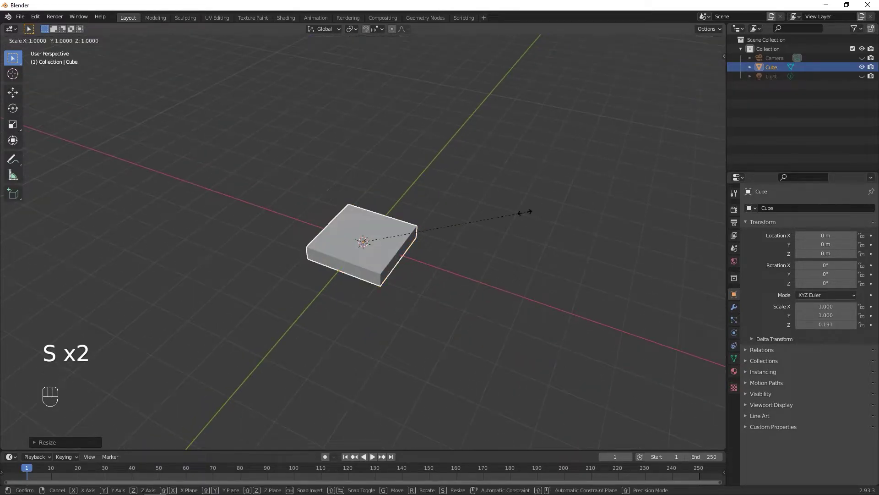
{"action": "left_click_drag", "start_coordinate": [535, 243], "coordinate": [505, 253]}
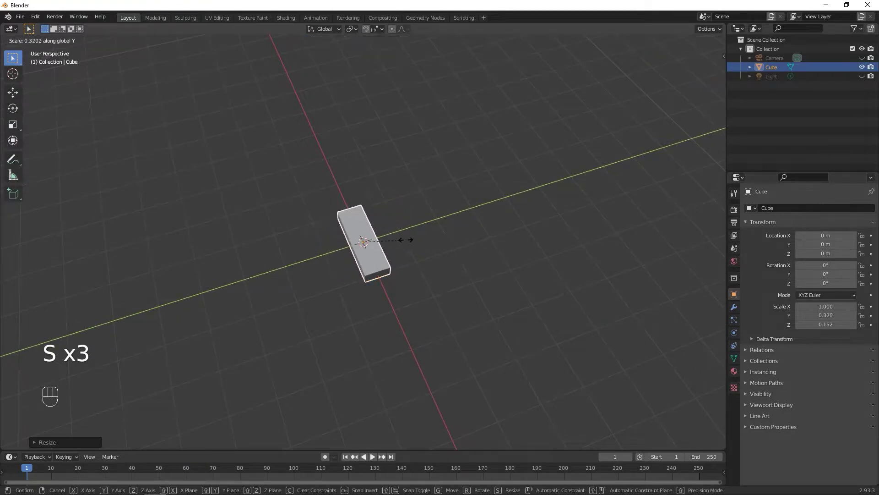
{"action": "middle_click", "coordinate": [494, 258]}
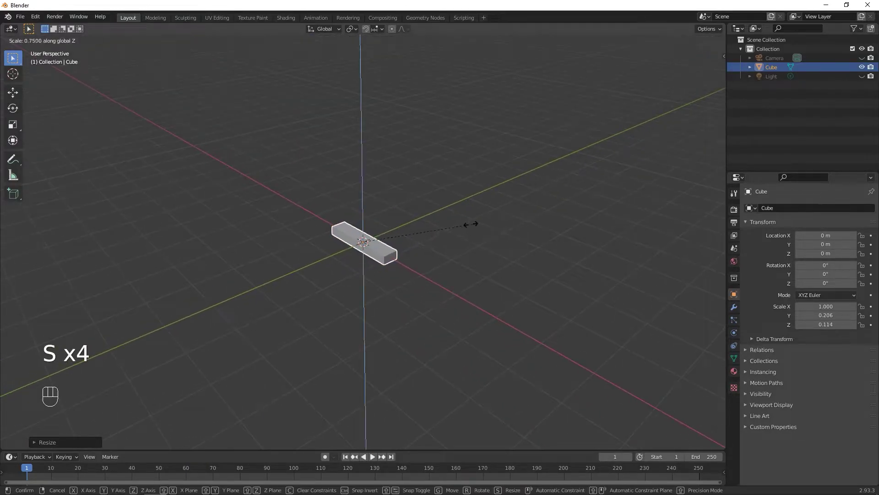
{"action": "middle_click", "coordinate": [455, 233]}
Step: Lengthen the flattened block along X into a long thin plank
{"action": "left_click_drag", "start_coordinate": [466, 230], "coordinate": [498, 195]}
{"action": "left_click_drag", "start_coordinate": [504, 202], "coordinate": [502, 239]}
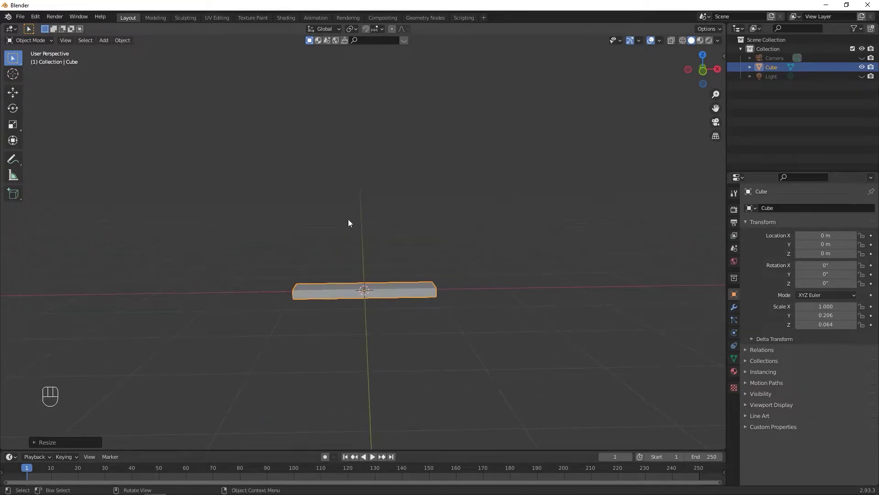
{"action": "left_click", "coordinate": [437, 239]}
{"action": "left_click", "coordinate": [414, 293]}
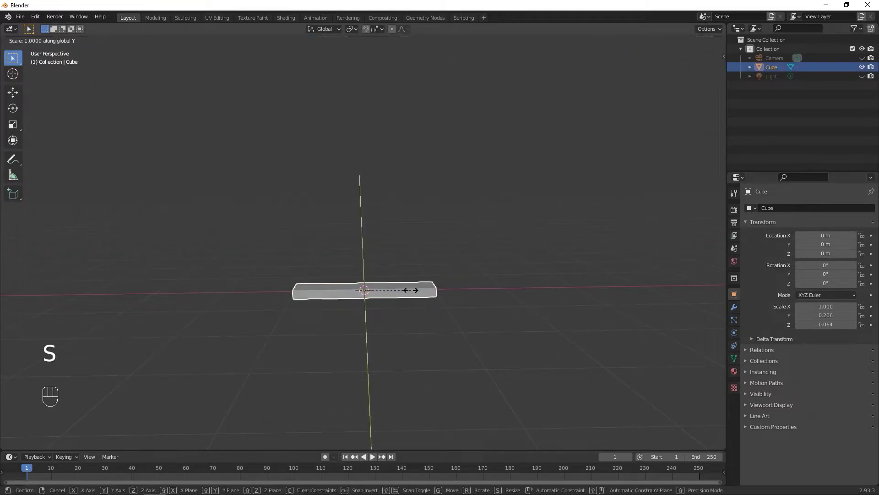
{"action": "key", "text": "ctrl+z"}
{"action": "key", "text": "s"}
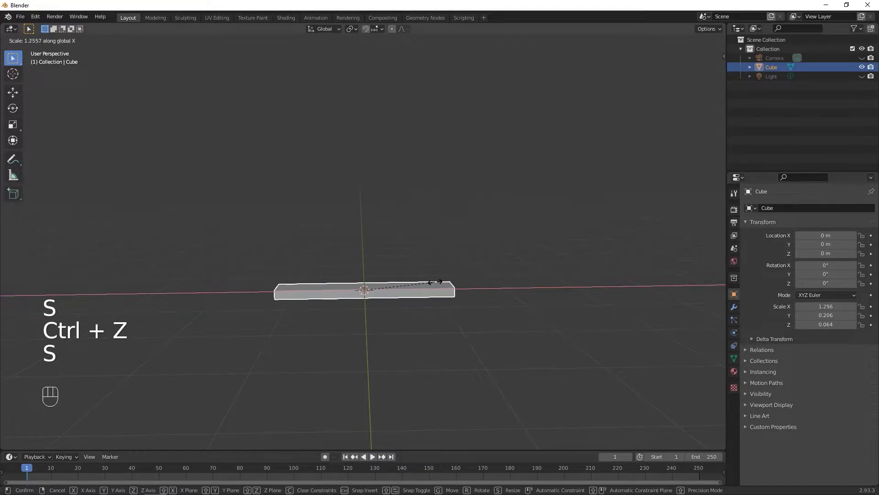
{"action": "left_click_drag", "start_coordinate": [447, 283], "coordinate": [365, 304]}
{"action": "middle_click", "coordinate": [439, 259]}
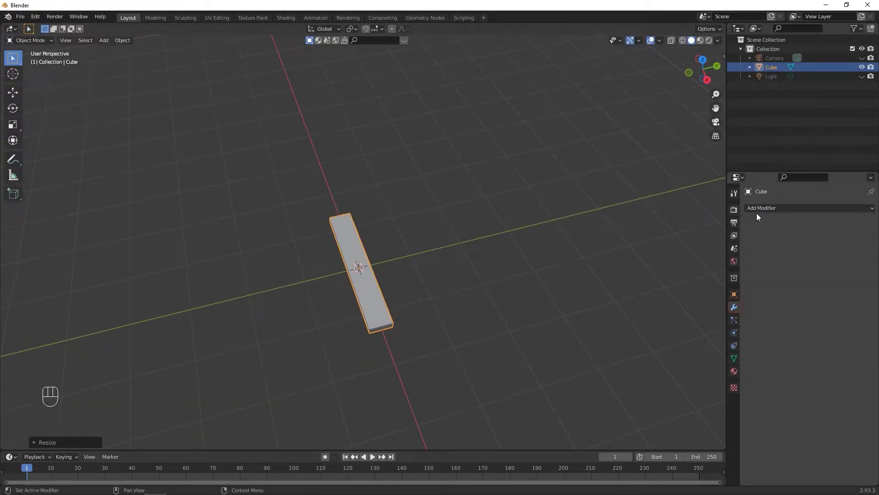
Step: Add an Array modifier with Relative Offset X 0, Y -1.3 and Count 9
{"action": "left_click_drag", "start_coordinate": [774, 213], "coordinate": [693, 238]}
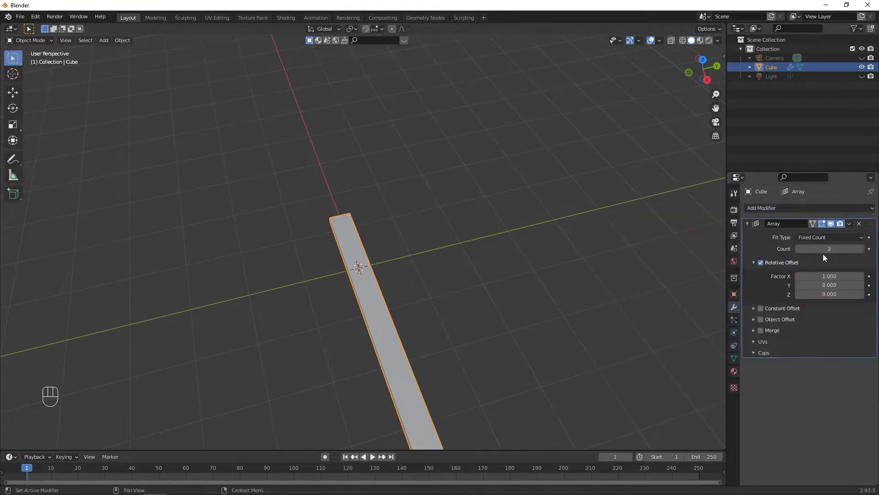
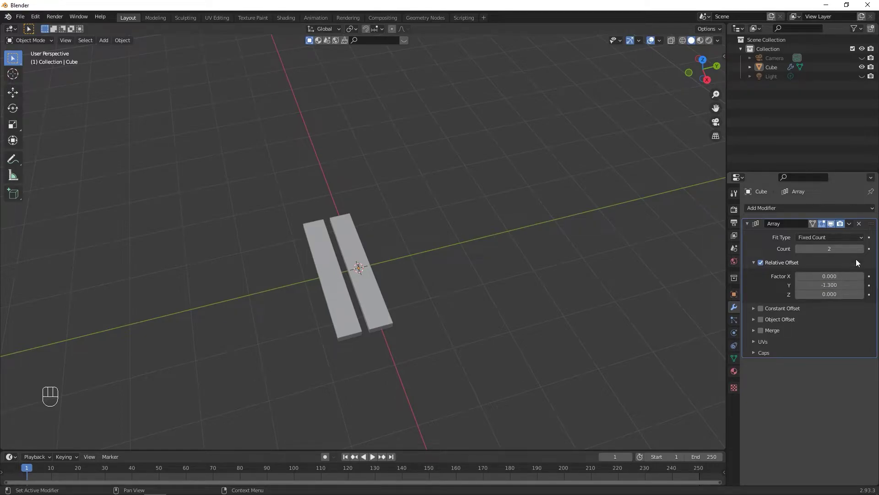
{"action": "left_click", "coordinate": [863, 251]}
{"action": "left_click", "coordinate": [863, 251]}
{"action": "left_click", "coordinate": [864, 252]}
{"action": "double_click", "coordinate": [863, 251]}
{"action": "left_click_drag", "start_coordinate": [455, 252], "coordinate": [531, 203]}
{"action": "left_click_drag", "start_coordinate": [529, 229], "coordinate": [522, 270]}
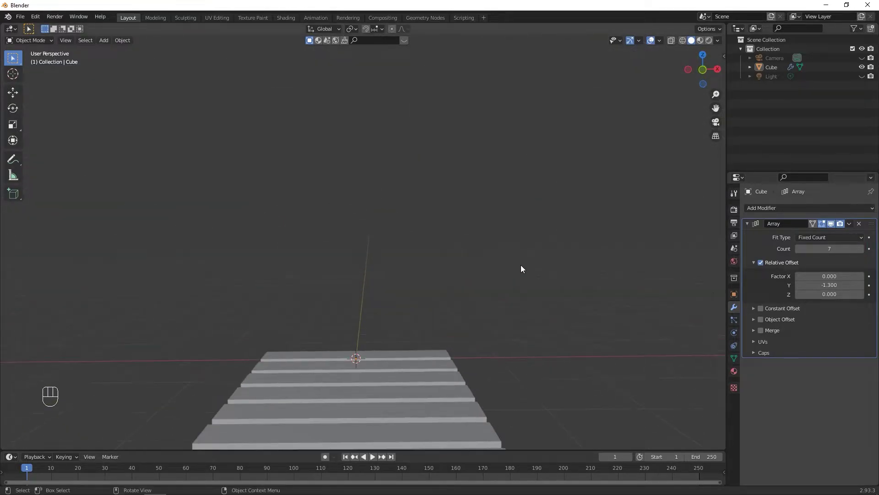
{"action": "left_click", "coordinate": [866, 251]}
Step: Orbit the view to inspect the resulting row of nine parallel slats
{"action": "left_click_drag", "start_coordinate": [505, 334], "coordinate": [458, 360]}
{"action": "middle_click", "coordinate": [468, 327]}
{"action": "left_click_drag", "start_coordinate": [599, 256], "coordinate": [661, 229]}
{"action": "left_click_drag", "start_coordinate": [607, 257], "coordinate": [535, 287]}
{"action": "left_click_drag", "start_coordinate": [515, 289], "coordinate": [505, 286]}
{"action": "left_click_drag", "start_coordinate": [516, 288], "coordinate": [520, 303]}
{"action": "middle_click", "coordinate": [538, 288]}
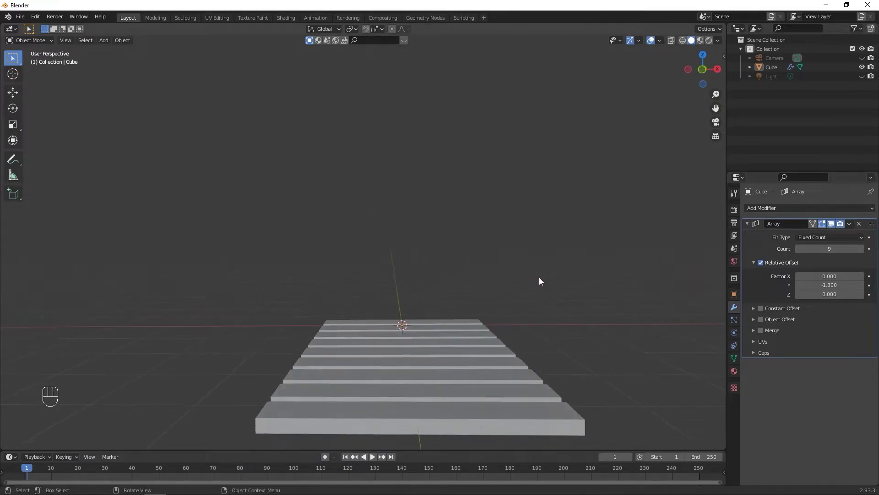
{"action": "key", "text": "ctrl+alt+Return"}
{"action": "key", "text": "shift+f"}
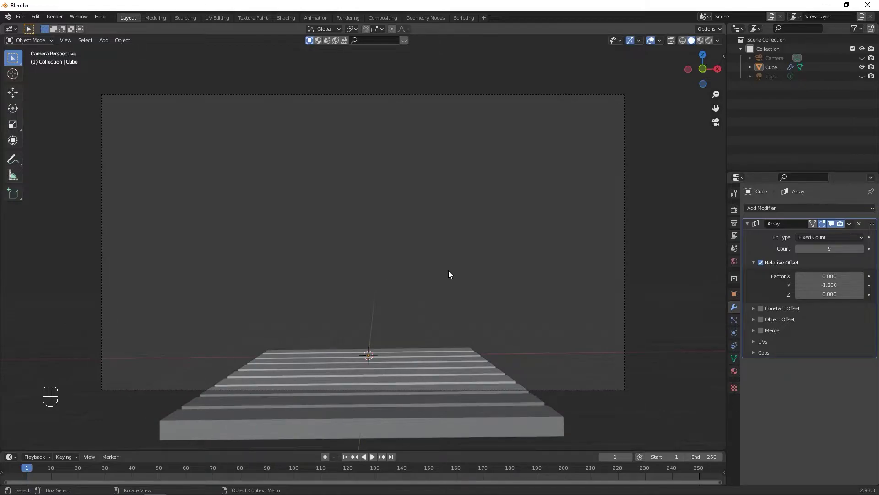
{"action": "left_click", "coordinate": [439, 383]}
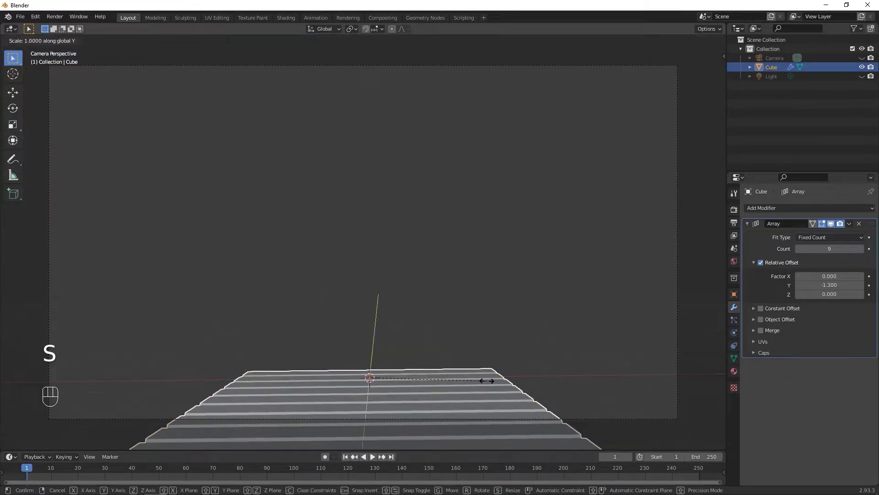
{"action": "key", "text": "ctrl+z"}
{"action": "key", "text": "s"}
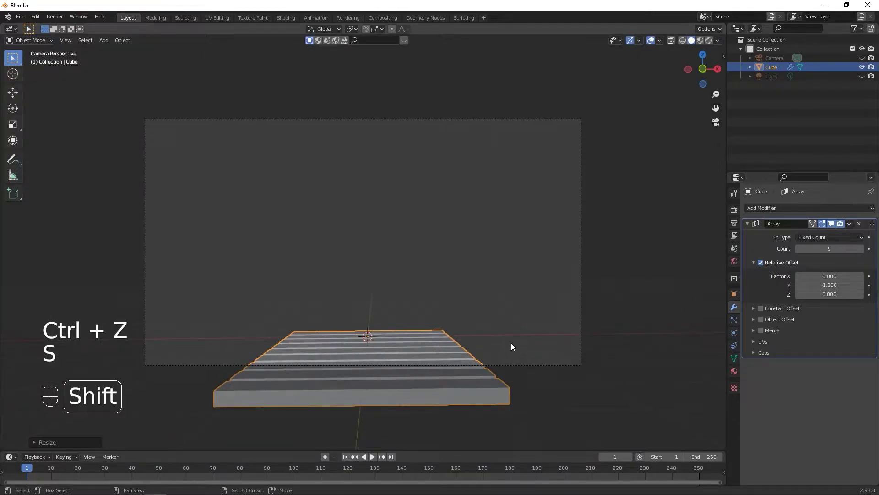
{"action": "key", "text": "shift+f"}
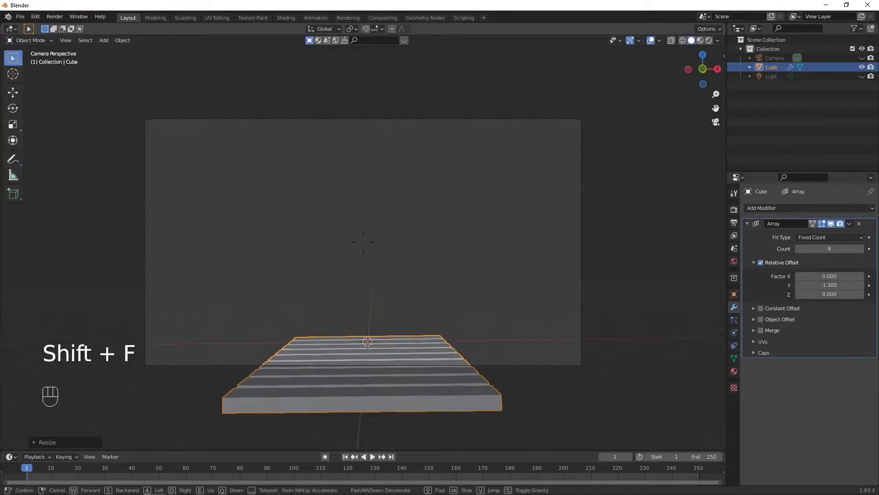
{"action": "left_click", "coordinate": [633, 266]}
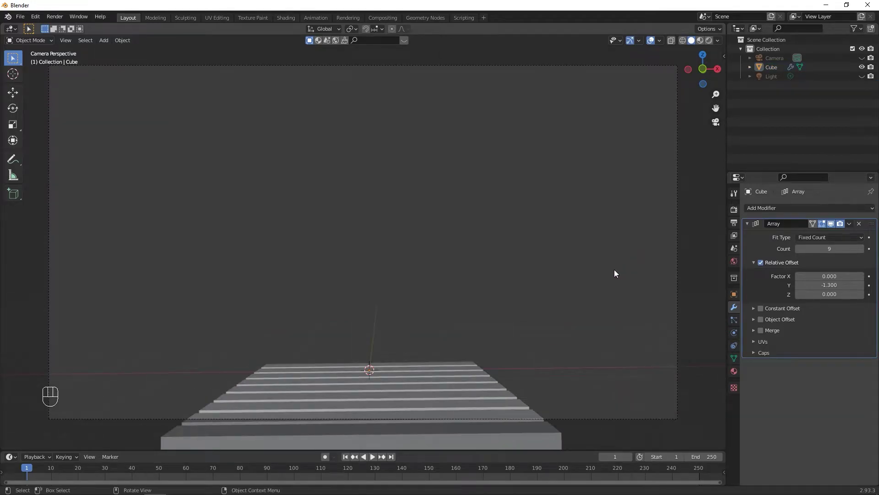
{"action": "left_click_drag", "start_coordinate": [603, 276], "coordinate": [499, 305]}
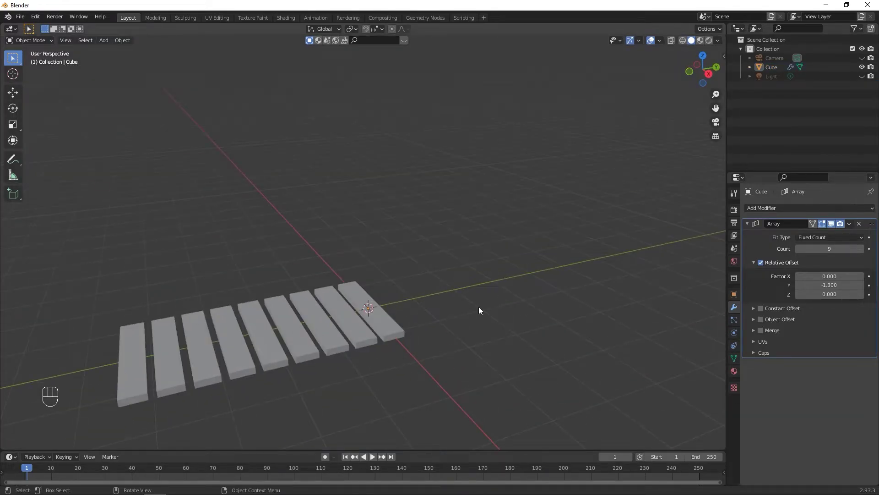
Step: Add a cylinder and enable Auto Smooth in its Object Data normals settings
{"action": "key", "text": "shift+a"}
{"action": "left_click", "coordinate": [497, 253]}
{"action": "key", "text": "shift+a"}
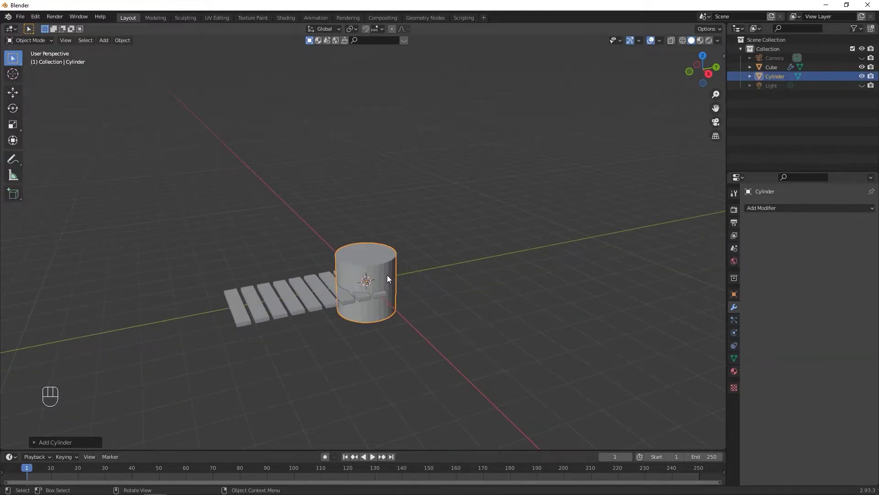
{"action": "left_click", "coordinate": [387, 273]}
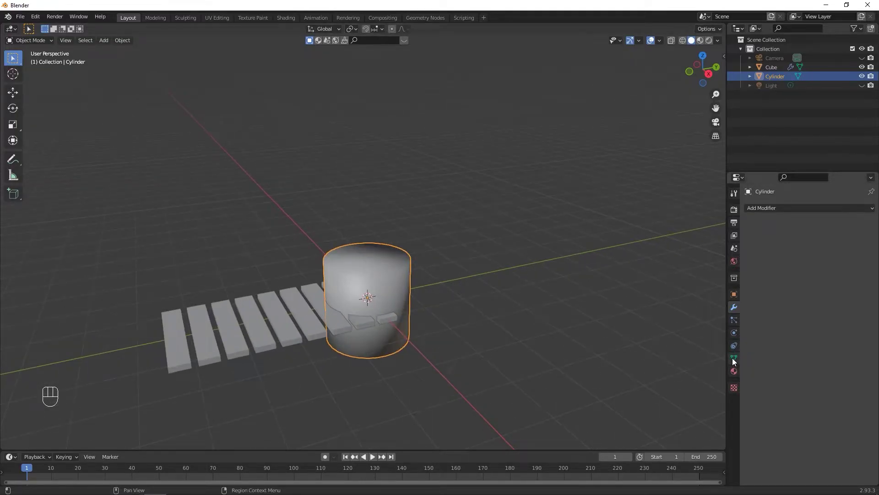
{"action": "left_click", "coordinate": [735, 362]}
{"action": "left_click", "coordinate": [750, 366]}
{"action": "left_click", "coordinate": [800, 383]}
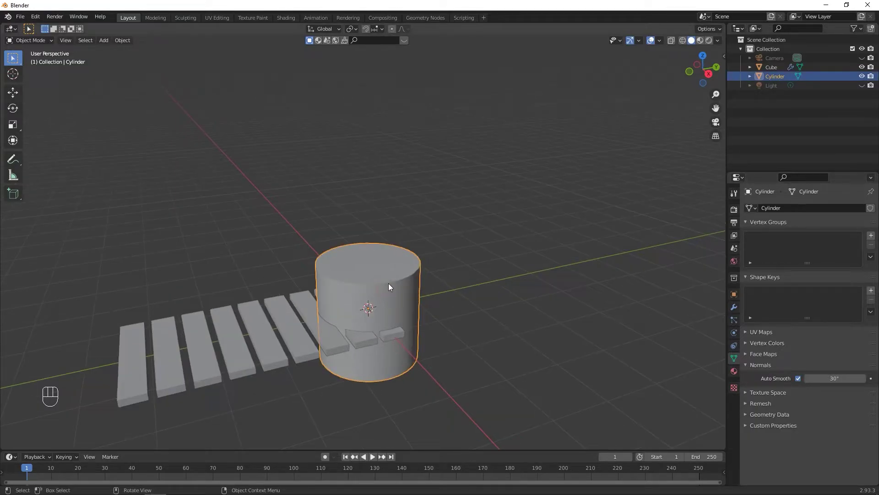
Step: Rotate the cylinder 90° onto its side and shrink it into a thin rod
{"action": "key", "text": "r"}
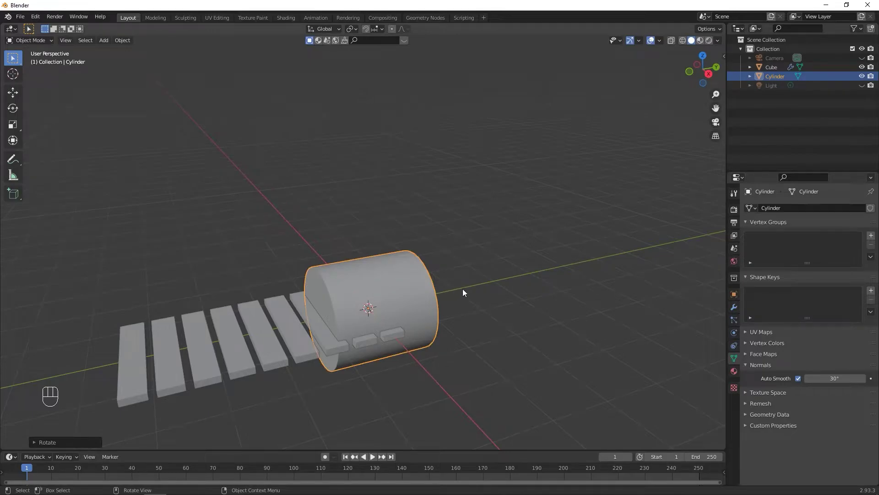
{"action": "middle_click", "coordinate": [436, 313]}
{"action": "middle_click", "coordinate": [499, 318]}
{"action": "key", "text": "s"}
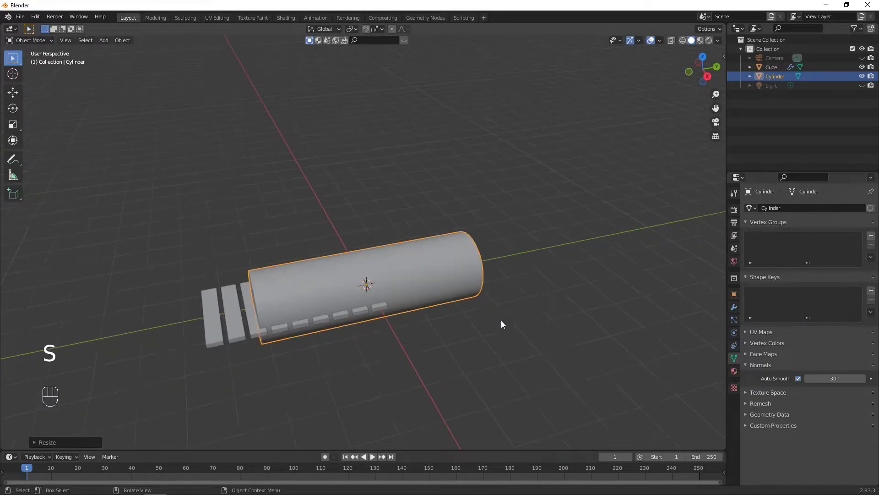
{"action": "middle_click", "coordinate": [485, 315]}
{"action": "key", "text": "g"}
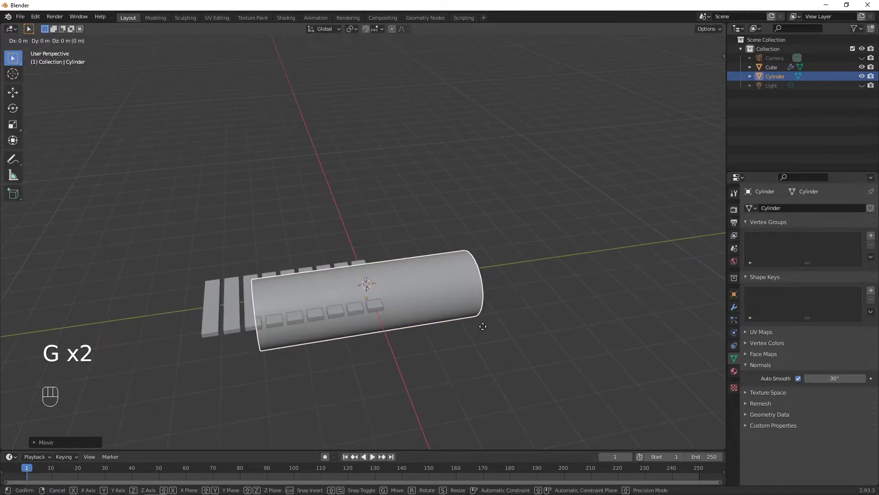
{"action": "key", "text": "s"}
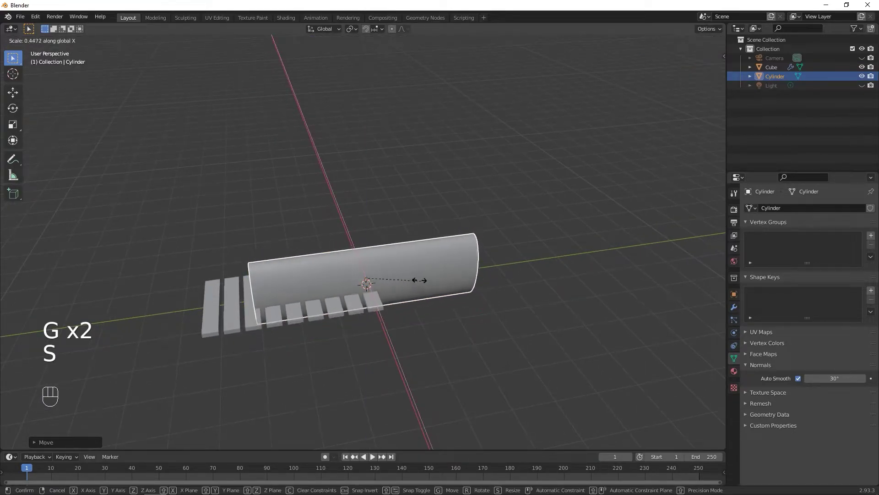
{"action": "left_click_drag", "start_coordinate": [492, 306], "coordinate": [539, 303]}
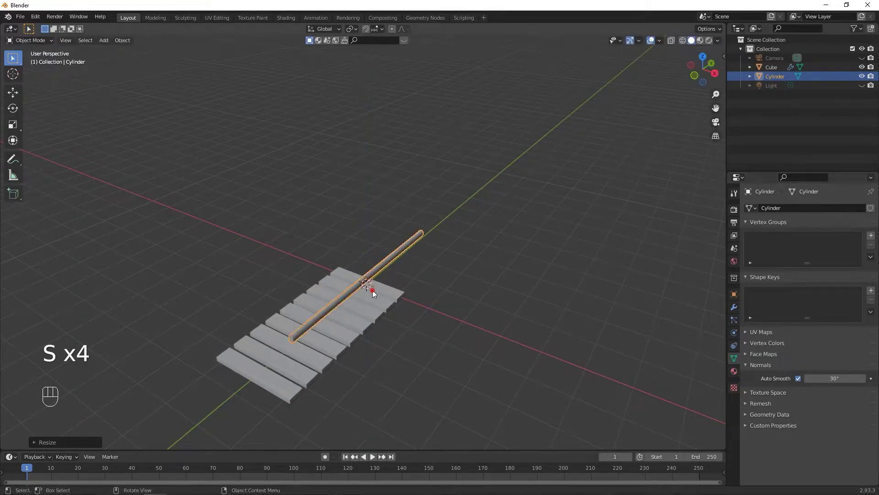
{"action": "left_click_drag", "start_coordinate": [449, 302], "coordinate": [395, 320]}
Step: Move the rod to the slat edge, shorten it along Y and flatten it slightly along Z
{"action": "key", "text": "g"}
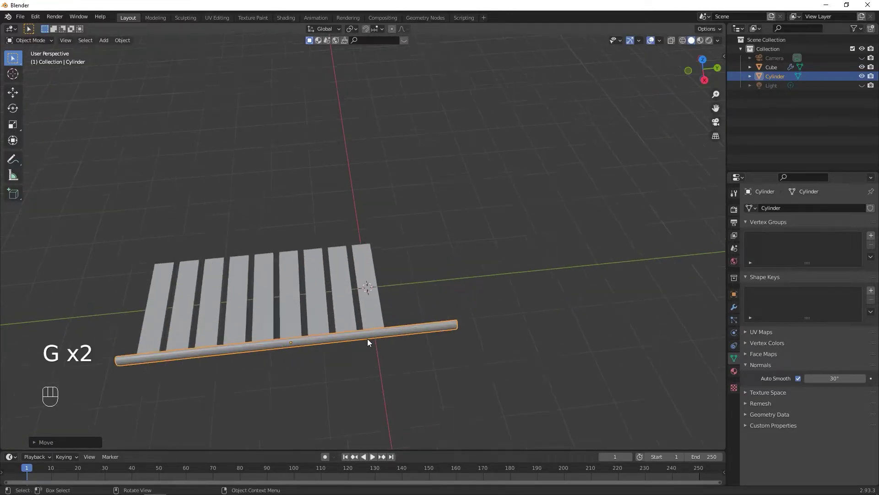
{"action": "key", "text": "s"}
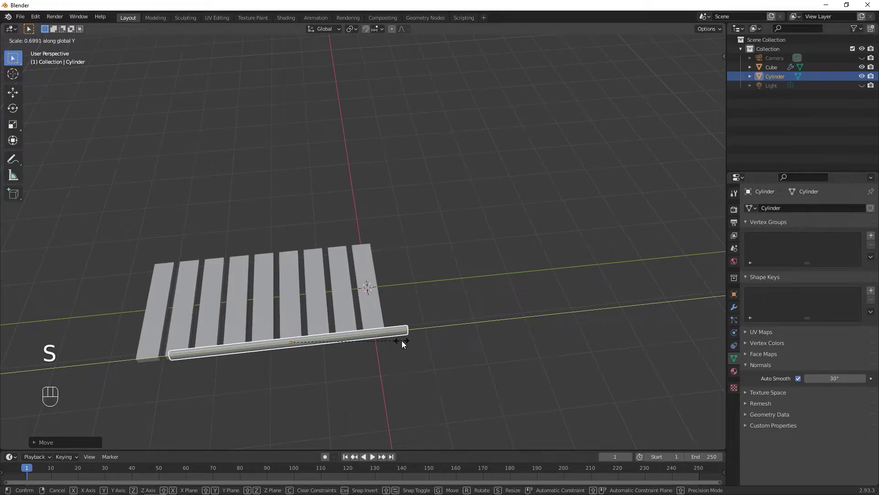
{"action": "key", "text": "g"}
{"action": "key", "text": "s"}
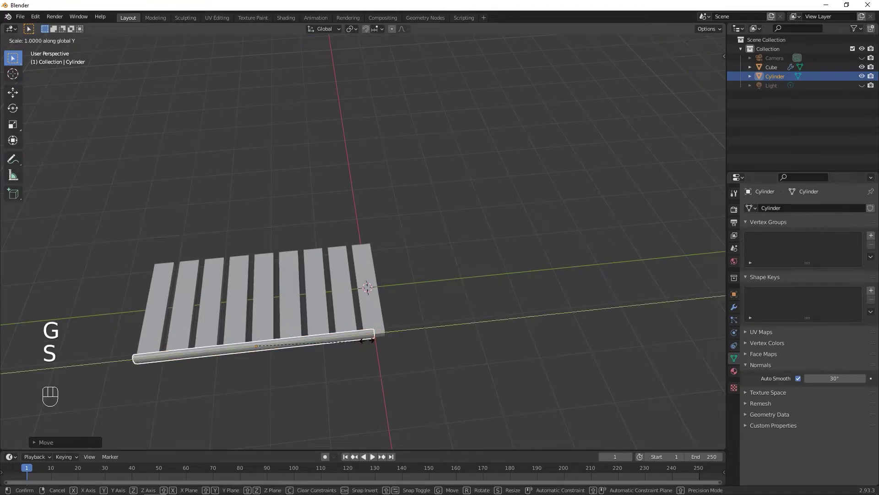
{"action": "left_click_drag", "start_coordinate": [403, 341], "coordinate": [464, 275]}
{"action": "key", "text": "g"}
{"action": "left_click_drag", "start_coordinate": [455, 301], "coordinate": [343, 315]}
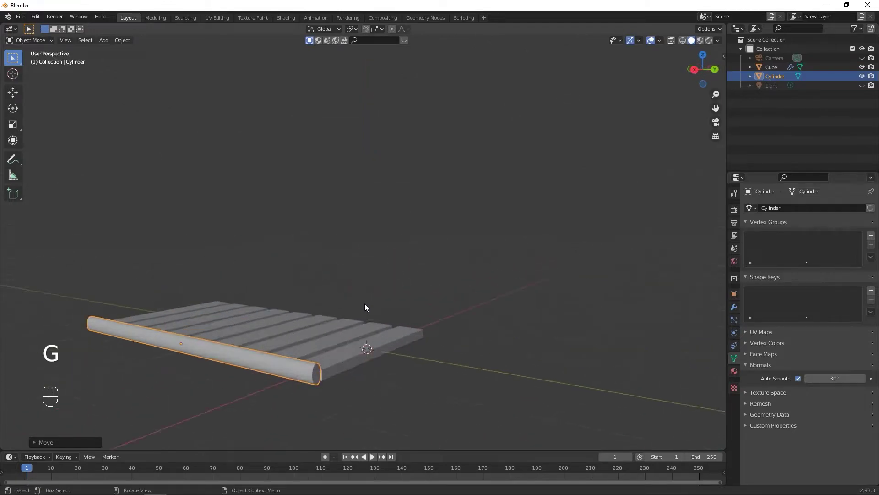
{"action": "left_click_drag", "start_coordinate": [370, 303], "coordinate": [345, 290]}
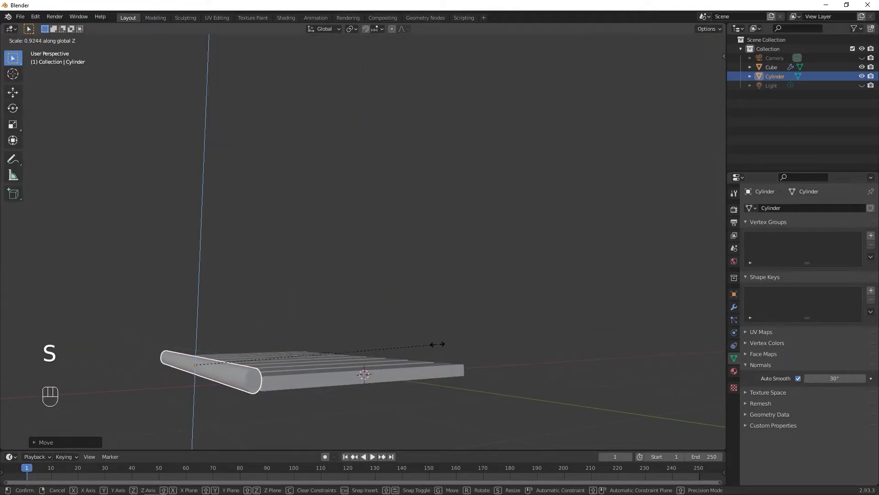
Step: Lower the rod beneath the slats and fine-tune its placement along the edge
{"action": "left_click_drag", "start_coordinate": [409, 352], "coordinate": [464, 339]}
{"action": "key", "text": "g"}
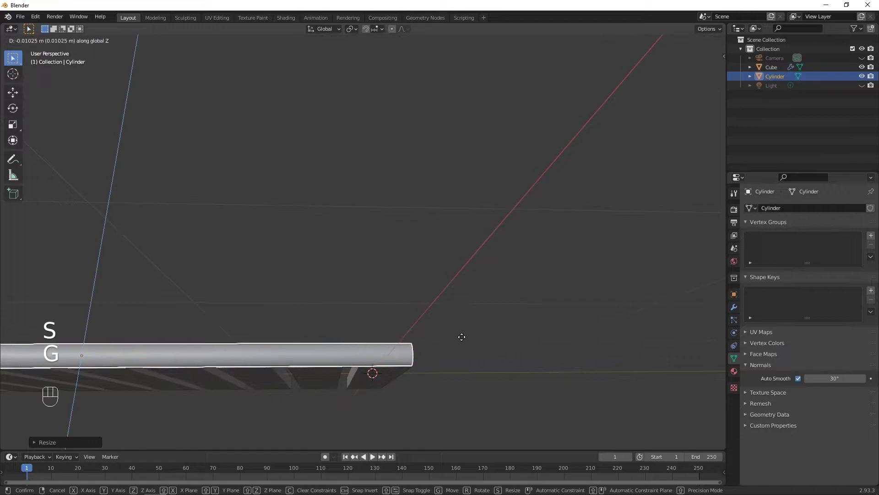
{"action": "left_click_drag", "start_coordinate": [460, 340], "coordinate": [489, 341]}
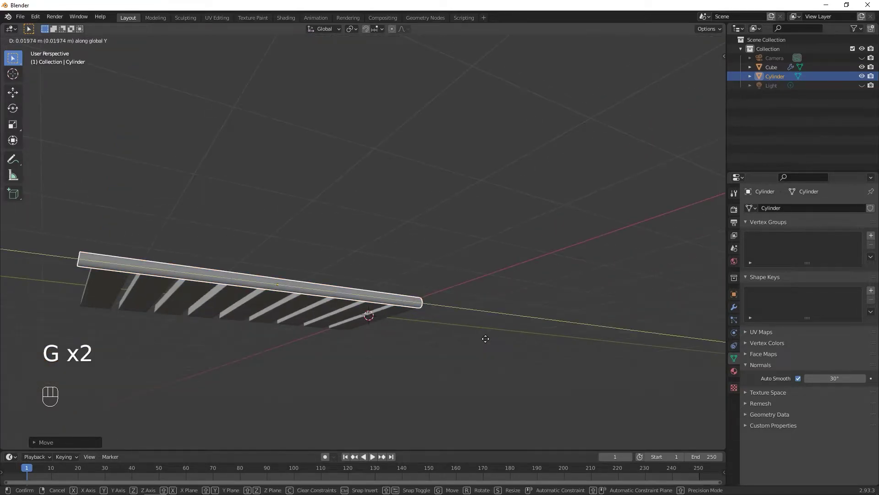
{"action": "left_click_drag", "start_coordinate": [494, 338], "coordinate": [475, 372]}
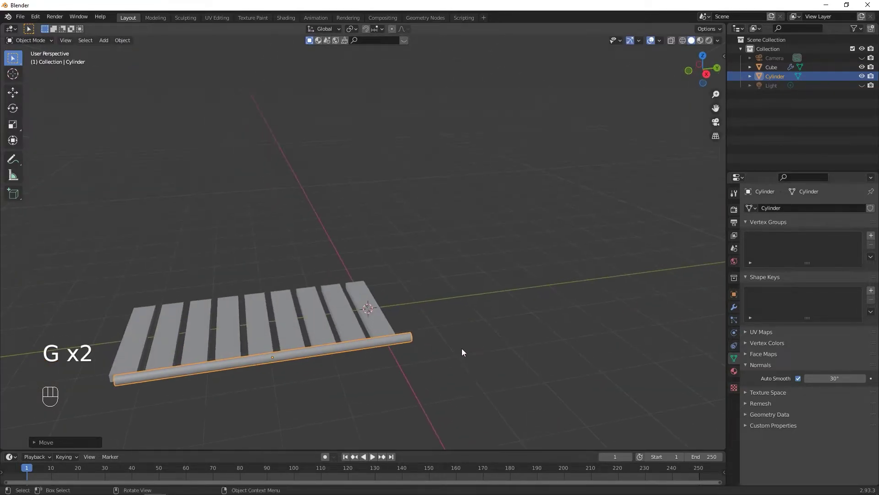
{"action": "left_click_drag", "start_coordinate": [398, 356], "coordinate": [308, 352]}
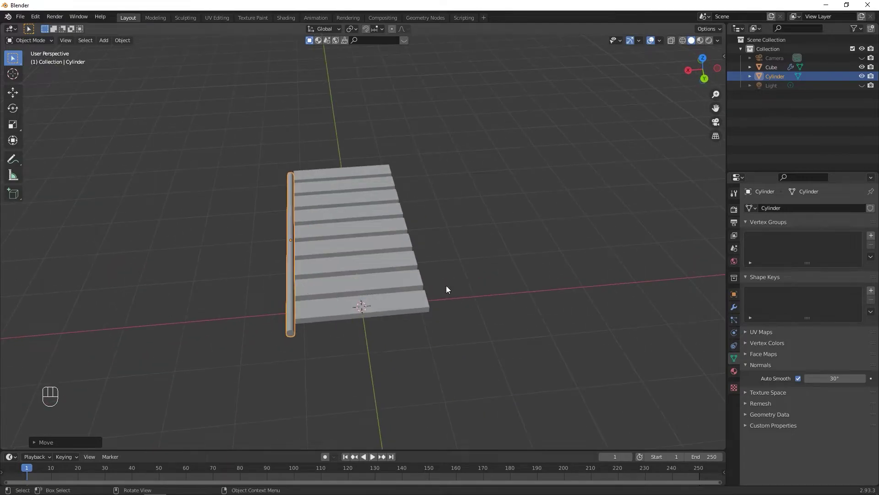
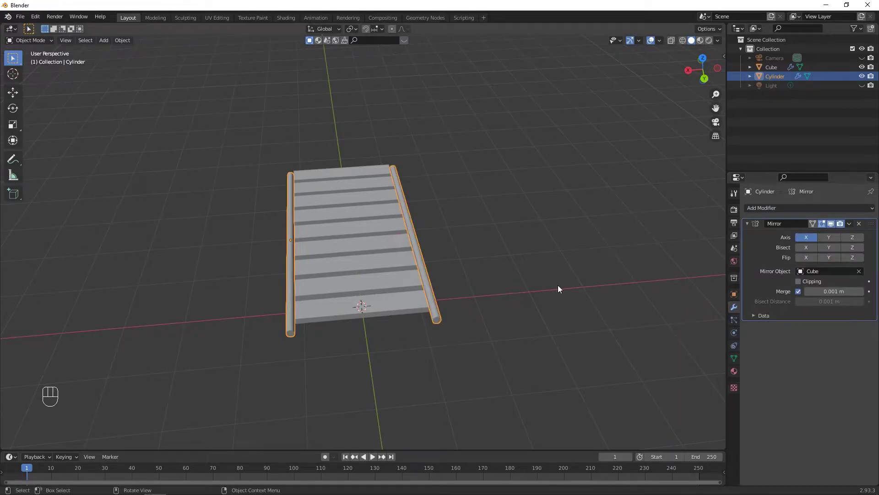
Step: Add a Mirror modifier on X with Mirror Object Cube and check the bench through the camera
{"action": "left_click", "coordinate": [512, 270]}
{"action": "left_click_drag", "start_coordinate": [516, 266], "coordinate": [583, 239]}
{"action": "left_click_drag", "start_coordinate": [368, 244], "coordinate": [514, 210]}
{"action": "left_click", "coordinate": [716, 130]}
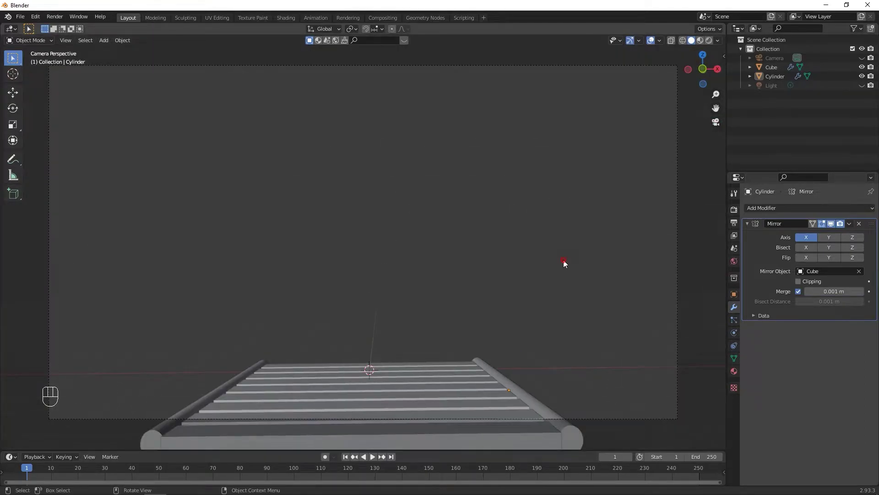
{"action": "left_click_drag", "start_coordinate": [540, 278], "coordinate": [433, 321]}
{"action": "left_click", "coordinate": [450, 319]}
Step: Add a plane, scale it up and slide it along Y under the bench
{"action": "key", "text": "shift+a"}
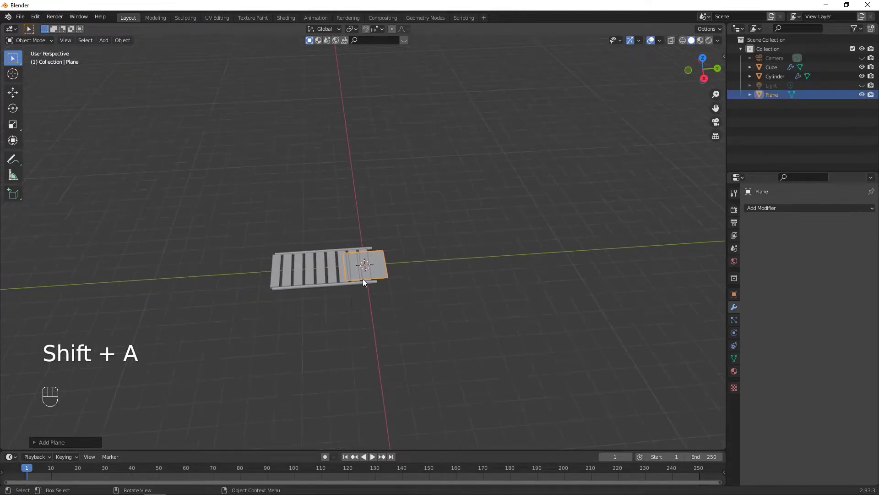
{"action": "key", "text": "s"}
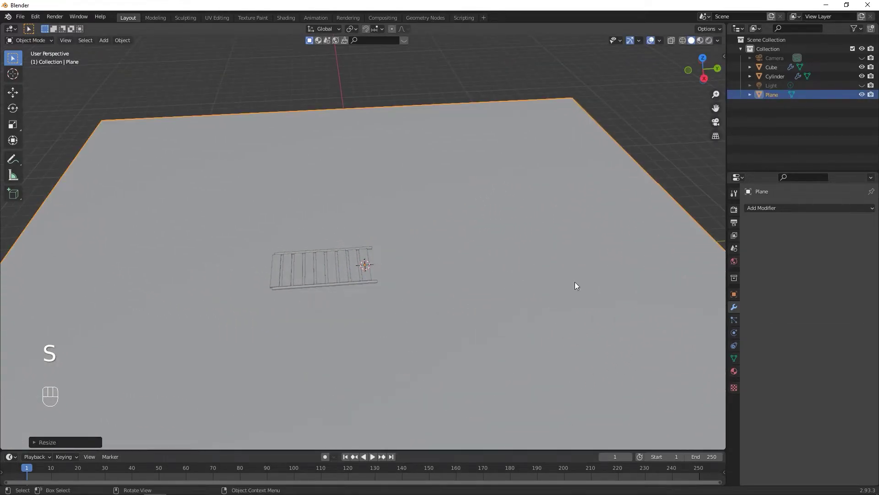
{"action": "key", "text": "g"}
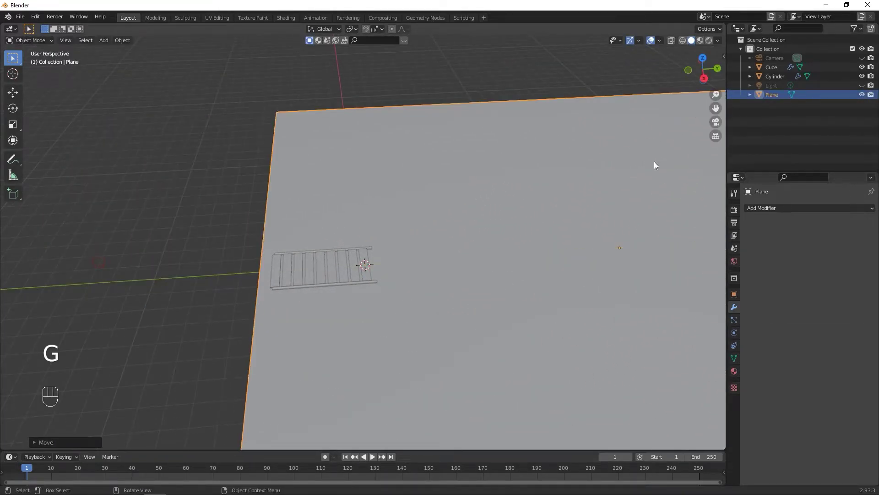
{"action": "left_click", "coordinate": [714, 130]}
{"action": "left_click_drag", "start_coordinate": [512, 247], "coordinate": [435, 276]}
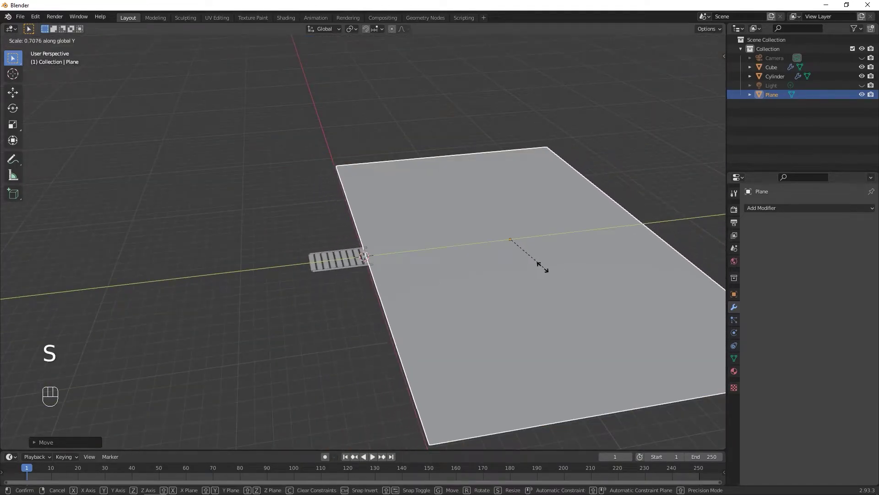
{"action": "key", "text": "g"}
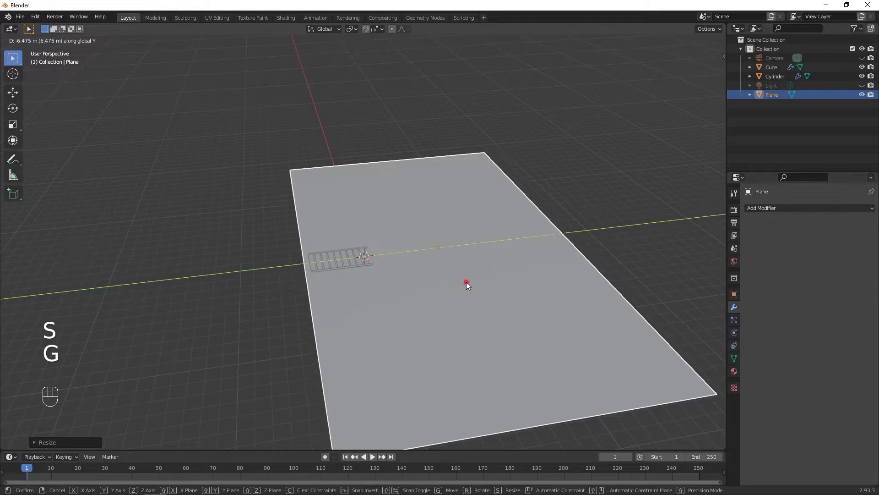
{"action": "left_click", "coordinate": [720, 126]}
Step: Lower the plane beneath the bench as a floor and check it through the camera
{"action": "left_click", "coordinate": [620, 230]}
{"action": "left_click", "coordinate": [553, 334]}
{"action": "left_click_drag", "start_coordinate": [484, 344], "coordinate": [396, 343]}
{"action": "key", "text": "g"}
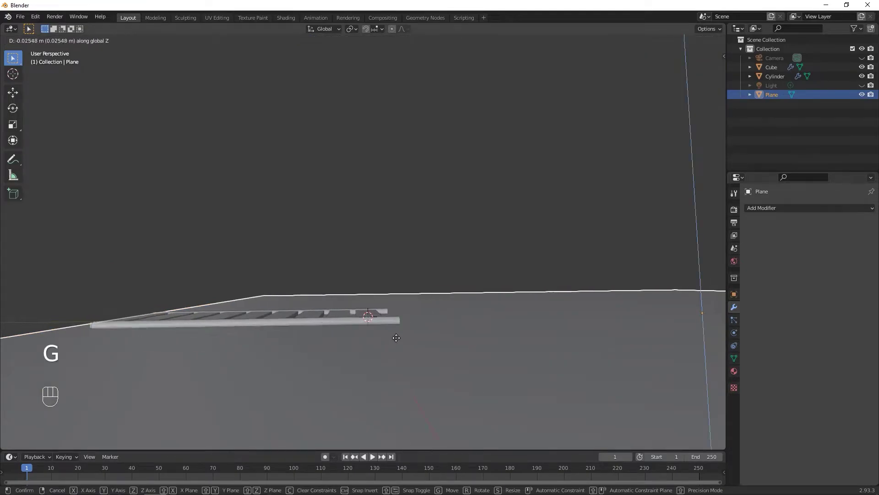
{"action": "left_click", "coordinate": [718, 129]}
{"action": "left_click", "coordinate": [707, 234]}
{"action": "key", "text": "shift+a"}
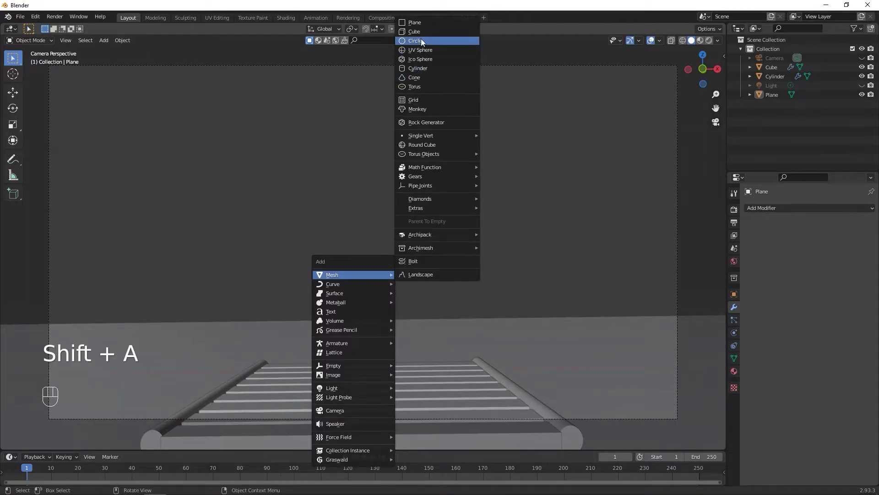
Step: Add a UV sphere, push it far behind the bench along Y and enlarge it
{"action": "left_click_drag", "start_coordinate": [520, 158], "coordinate": [388, 226]}
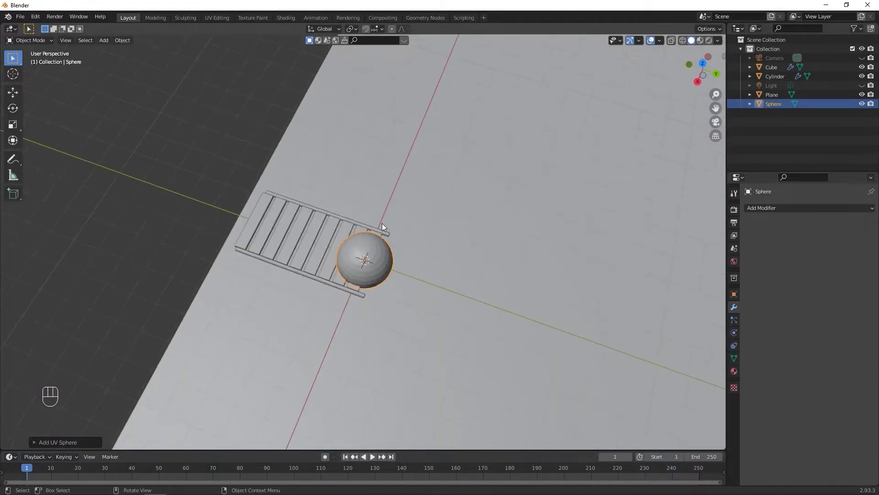
{"action": "key", "text": "g"}
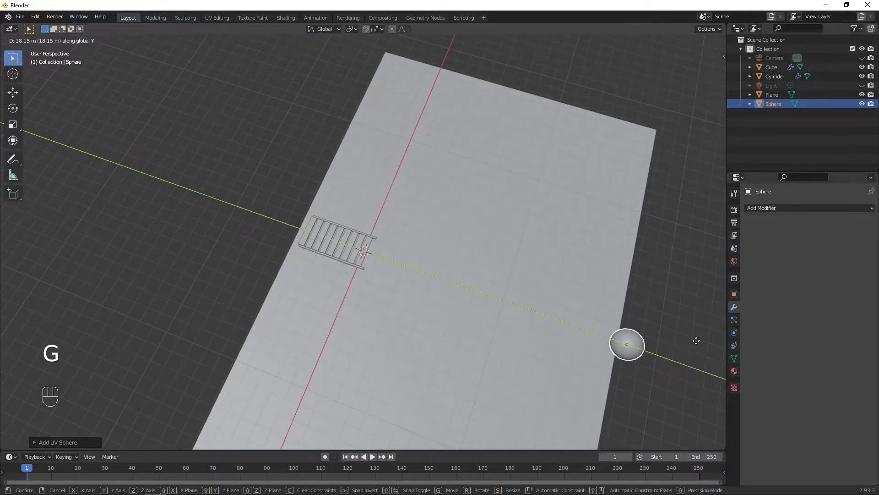
{"action": "middle_click", "coordinate": [496, 281]}
{"action": "left_click_drag", "start_coordinate": [535, 176], "coordinate": [559, 140]}
{"action": "left_click_drag", "start_coordinate": [530, 185], "coordinate": [498, 208]}
{"action": "key", "text": "g"}
{"action": "key", "text": "s"}
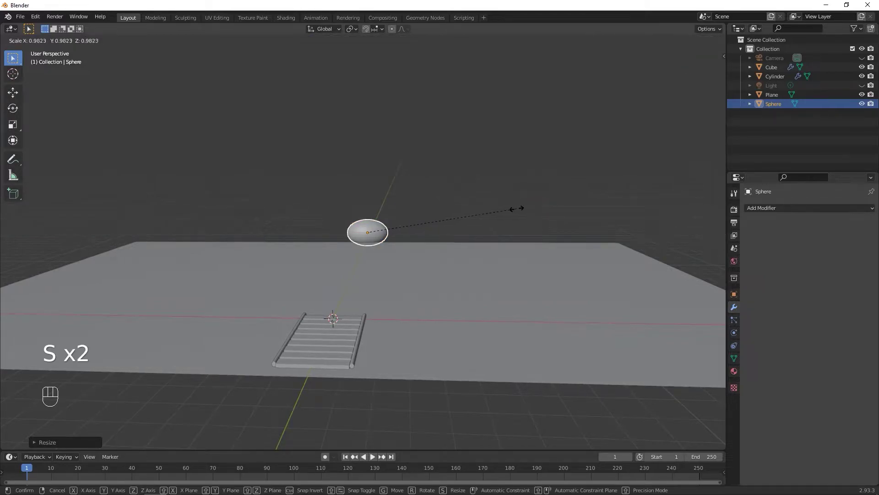
{"action": "key", "text": "ctrl+z"}
{"action": "key", "text": "s"}
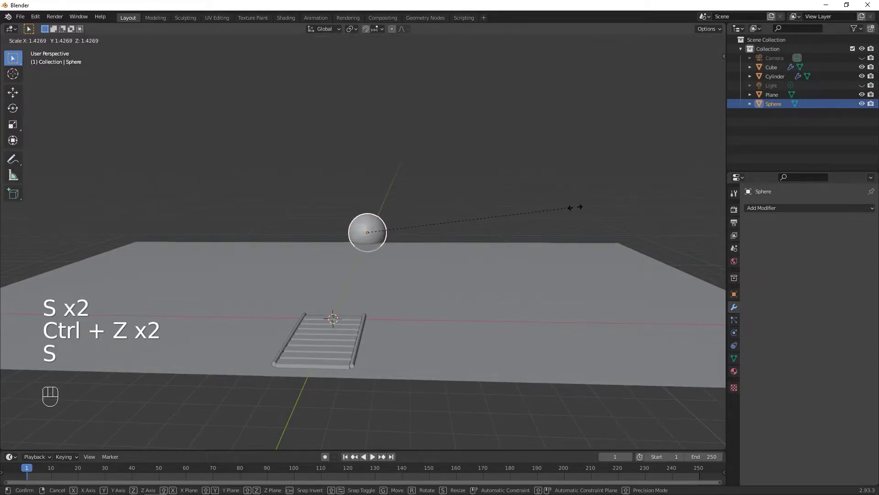
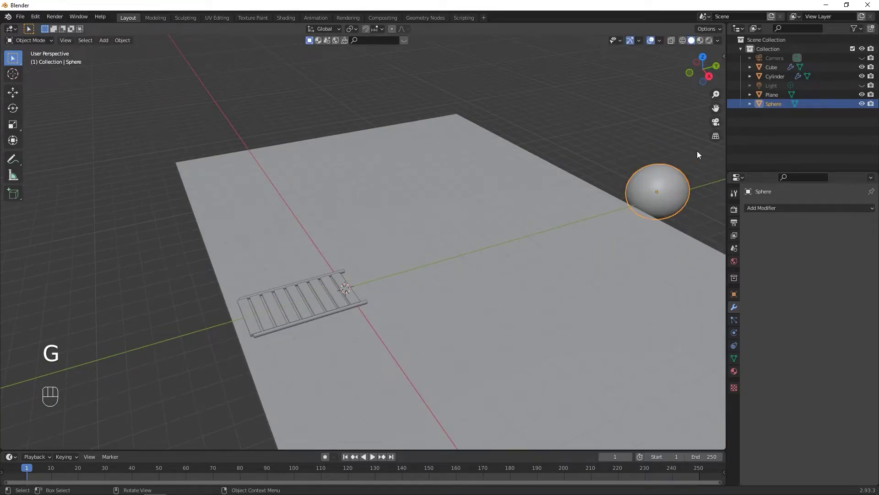
Step: Check the sphere through the camera and flatten it slightly along Y above the horizon
{"action": "left_click", "coordinate": [721, 121]}
{"action": "left_click", "coordinate": [569, 221]}
{"action": "key", "text": "g"}
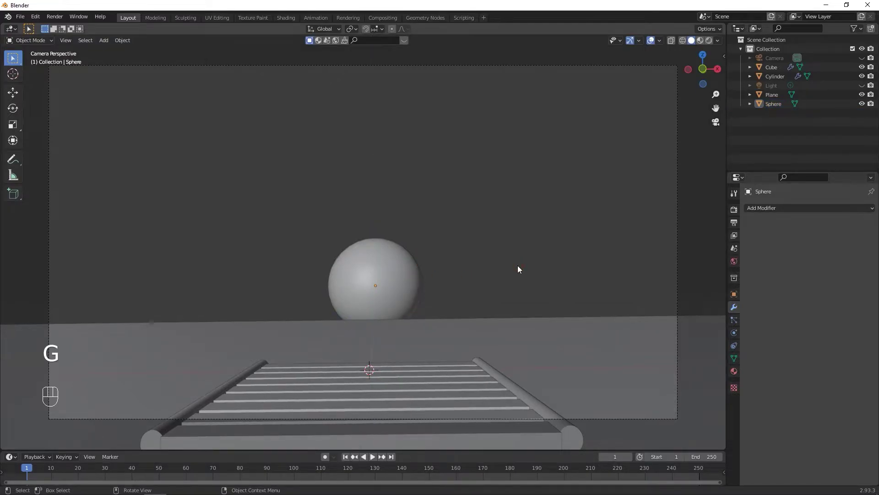
{"action": "left_click_drag", "start_coordinate": [510, 272], "coordinate": [426, 292]}
{"action": "middle_click", "coordinate": [551, 255]}
{"action": "left_click", "coordinate": [521, 259]}
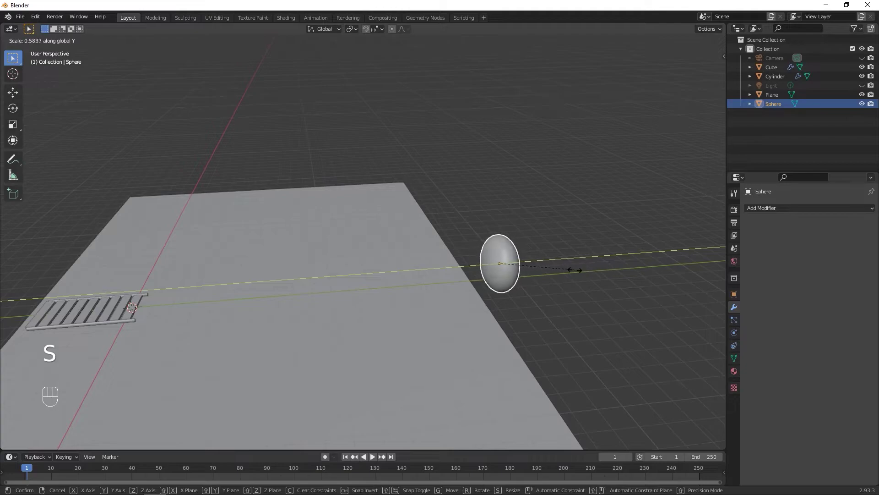
{"action": "left_click", "coordinate": [718, 129]}
{"action": "left_click", "coordinate": [598, 197]}
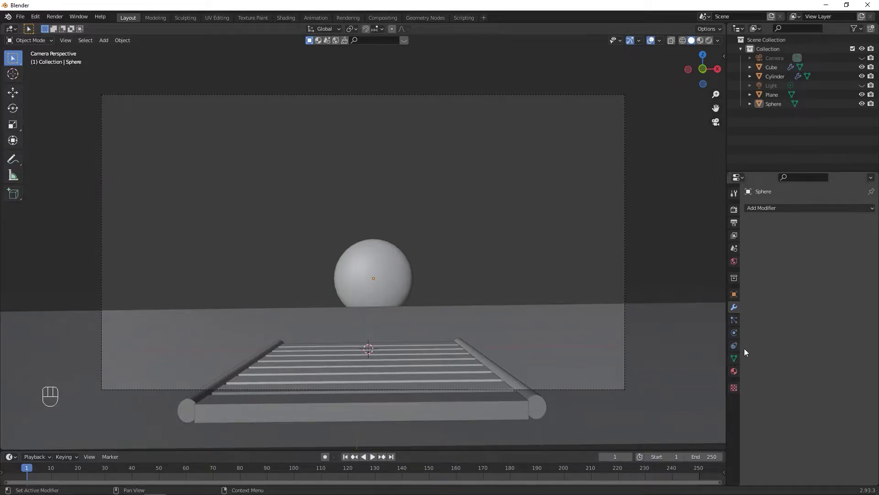
Step: Add a Displace modifier with a new texture and apply all transforms to the sphere
{"action": "left_click_drag", "start_coordinate": [784, 210], "coordinate": [770, 266]}
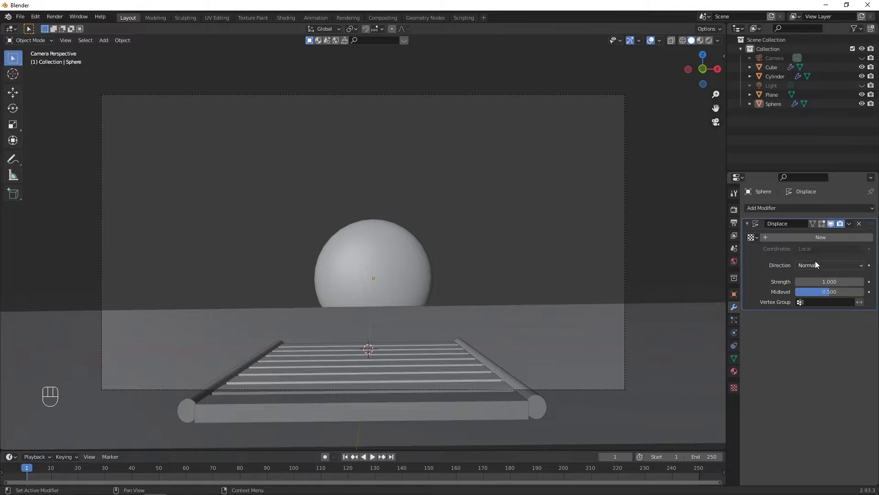
{"action": "left_click", "coordinate": [385, 276]}
{"action": "key", "text": "ctrl+a"}
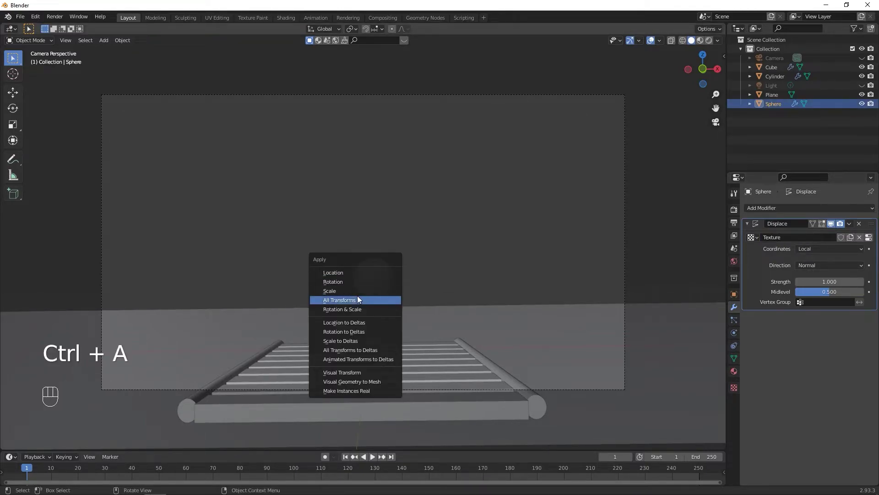
{"action": "left_click", "coordinate": [507, 268]}
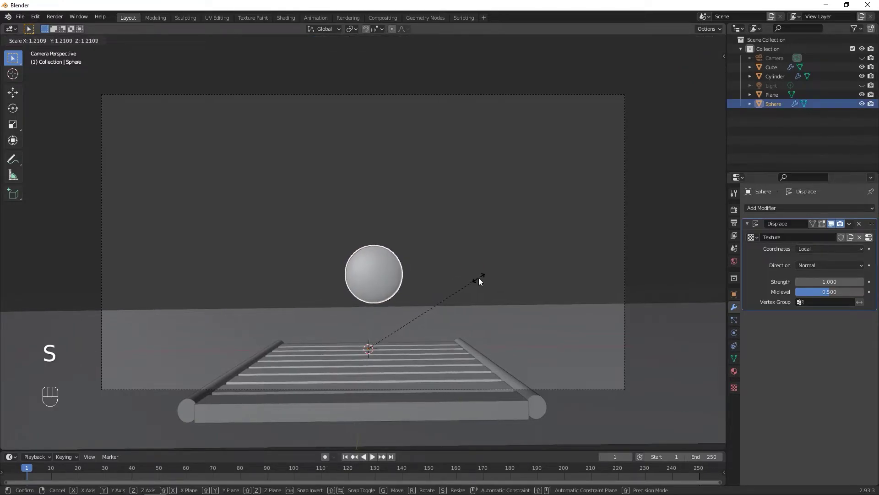
Step: Rescale the sun sphere to its new size after applying transforms
{"action": "key", "text": "ctrl+z"}
{"action": "left_click_drag", "start_coordinate": [127, 45], "coordinate": [234, 77]}
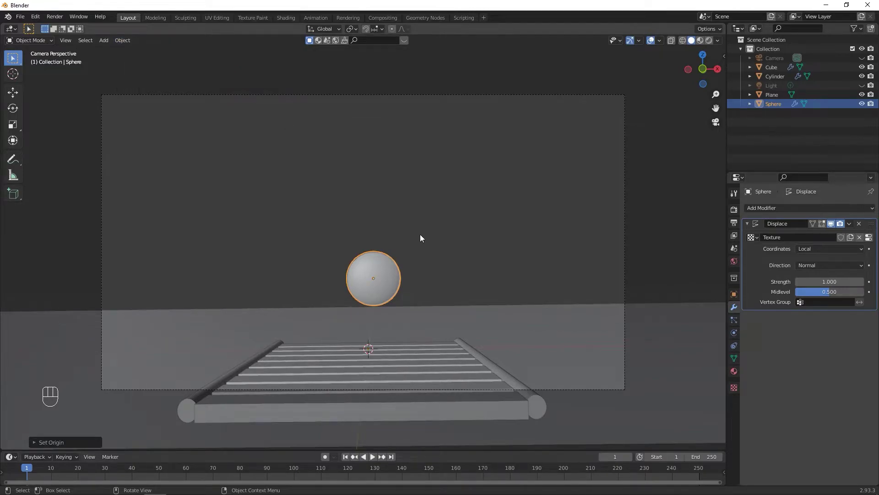
{"action": "left_click", "coordinate": [556, 243]}
{"action": "left_click", "coordinate": [405, 276]}
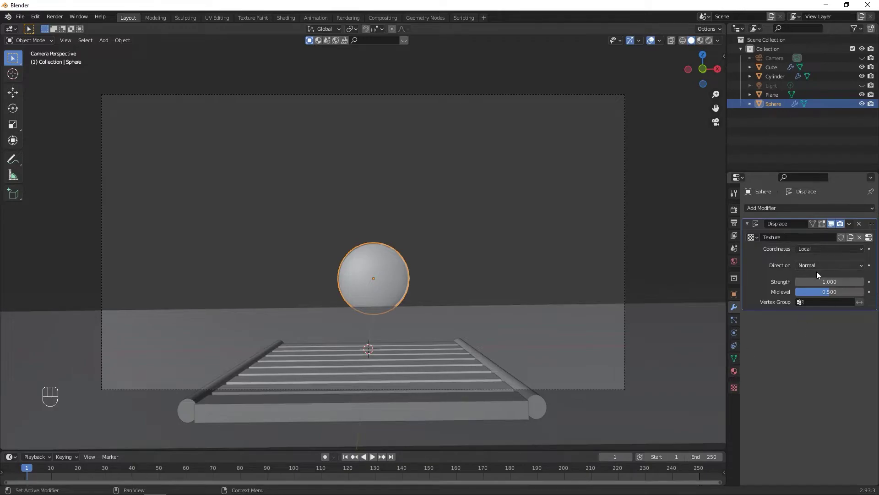
Step: Set the displacement texture Type to Clouds with Size 0.29
{"action": "left_click_drag", "start_coordinate": [819, 241], "coordinate": [797, 268]}
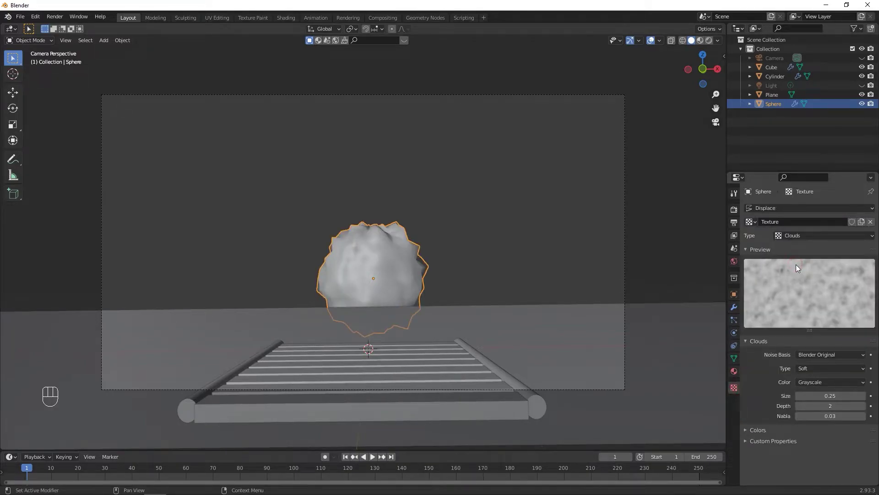
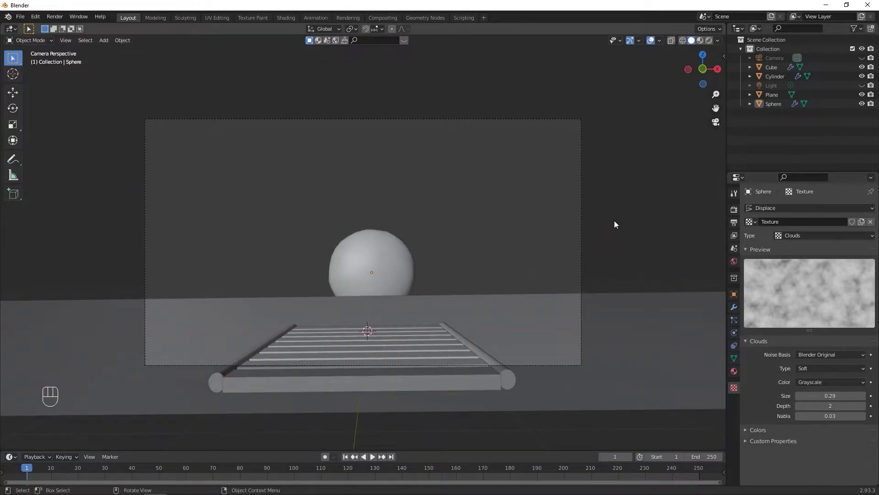
{"action": "left_click_drag", "start_coordinate": [666, 202], "coordinate": [595, 220]}
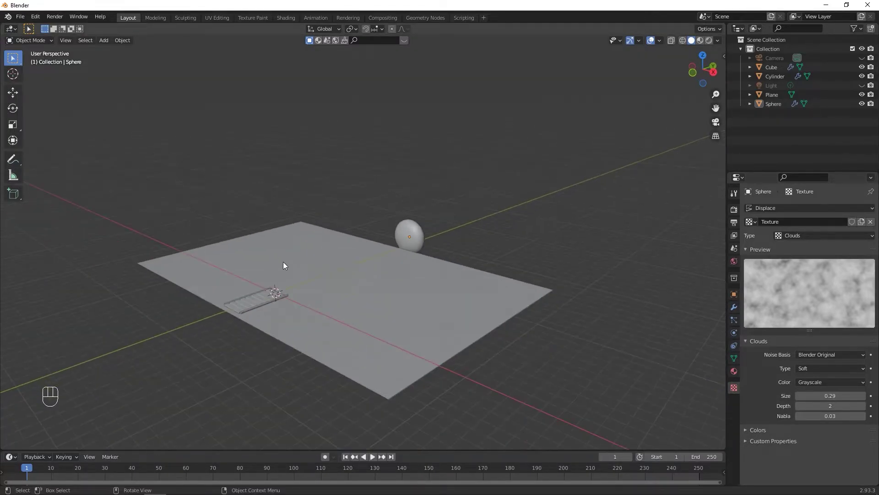
{"action": "middle_click", "coordinate": [300, 258]}
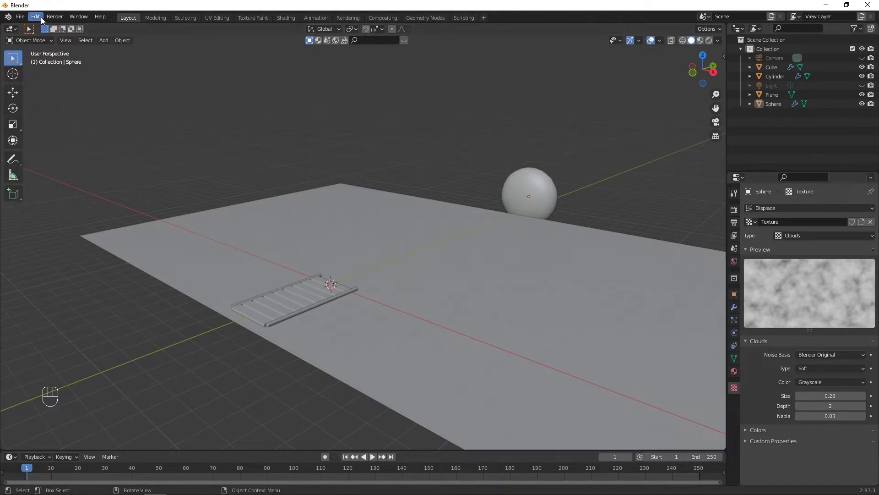
{"action": "left_click_drag", "start_coordinate": [44, 21], "coordinate": [76, 151]}
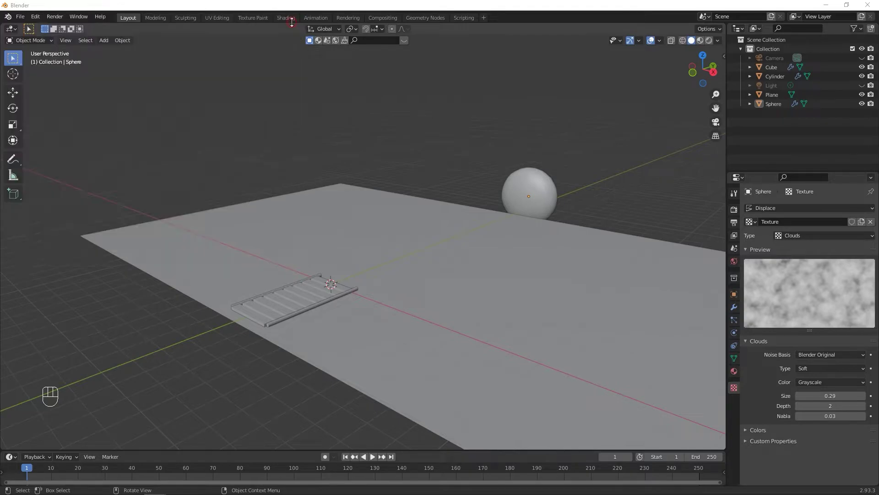
Step: Bring the view closer to the bench
{"action": "left_click_drag", "start_coordinate": [488, 92], "coordinate": [522, 98]}
{"action": "left_click_drag", "start_coordinate": [455, 383], "coordinate": [431, 390]}
{"action": "left_click_drag", "start_coordinate": [454, 323], "coordinate": [488, 285]}
Step: Search BlenderKit for 'wood' and drop a wood material onto the selected bench
{"action": "left_click", "coordinate": [471, 293]}
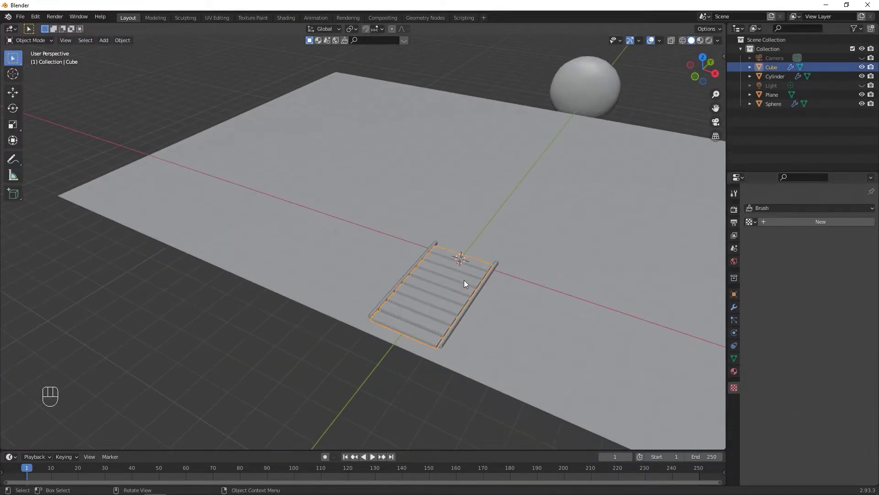
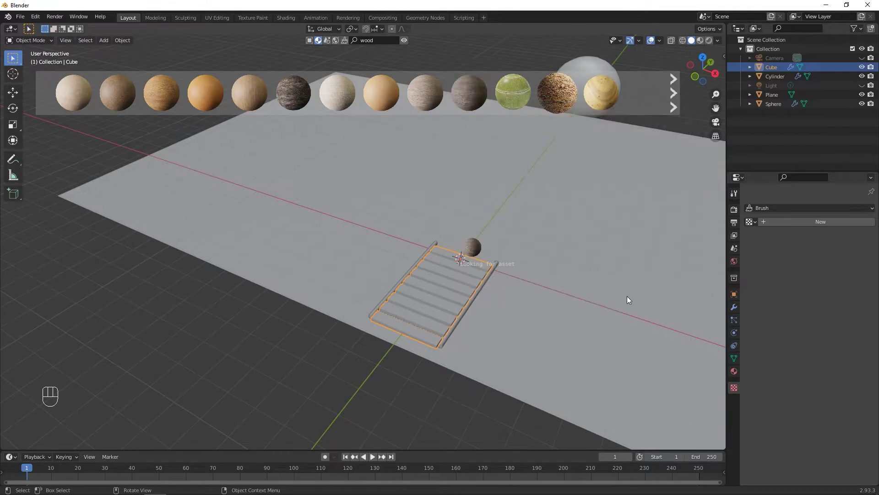
{"action": "left_click_drag", "start_coordinate": [558, 267], "coordinate": [405, 223]}
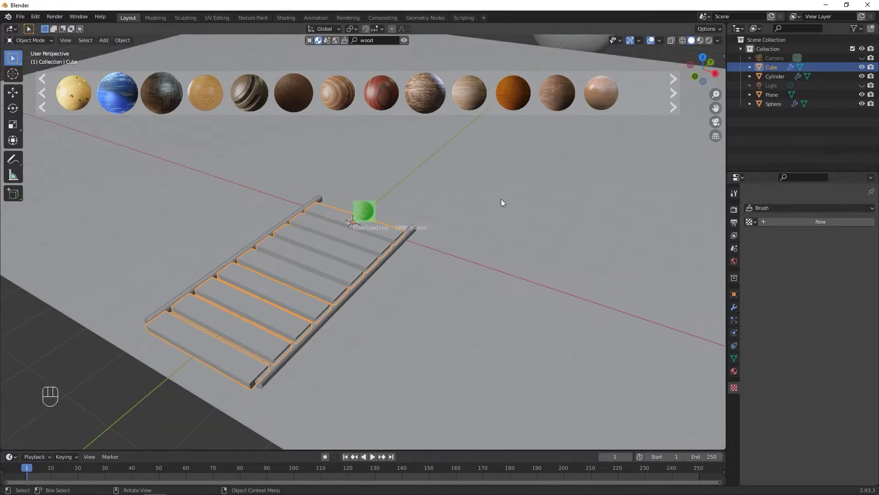
{"action": "middle_click", "coordinate": [403, 328]}
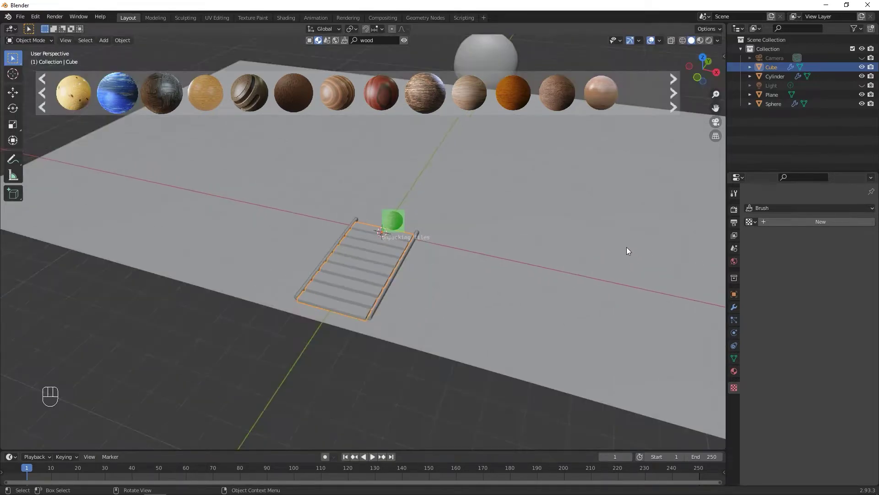
Step: Give the sun sphere a new material using an orange Emission shader
{"action": "left_click", "coordinate": [467, 128]}
{"action": "left_click", "coordinate": [739, 376]}
{"action": "left_click", "coordinate": [782, 252]}
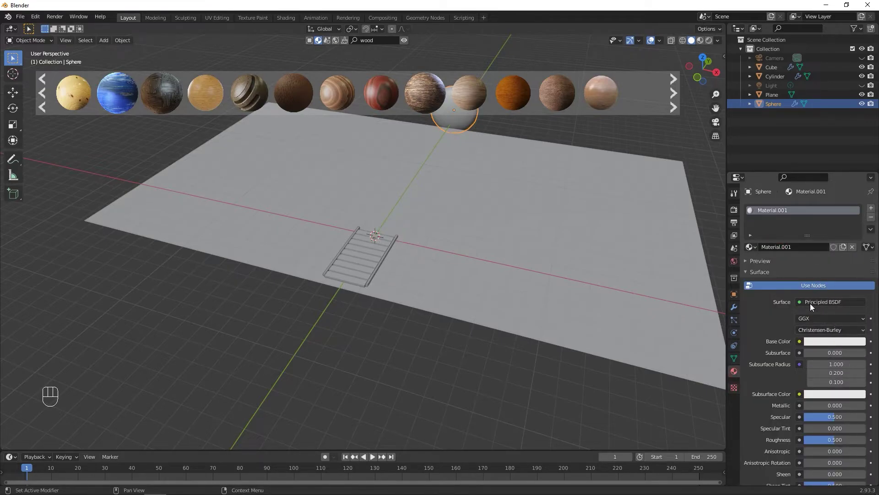
{"action": "left_click_drag", "start_coordinate": [818, 306], "coordinate": [760, 125]}
{"action": "left_click", "coordinate": [830, 324]}
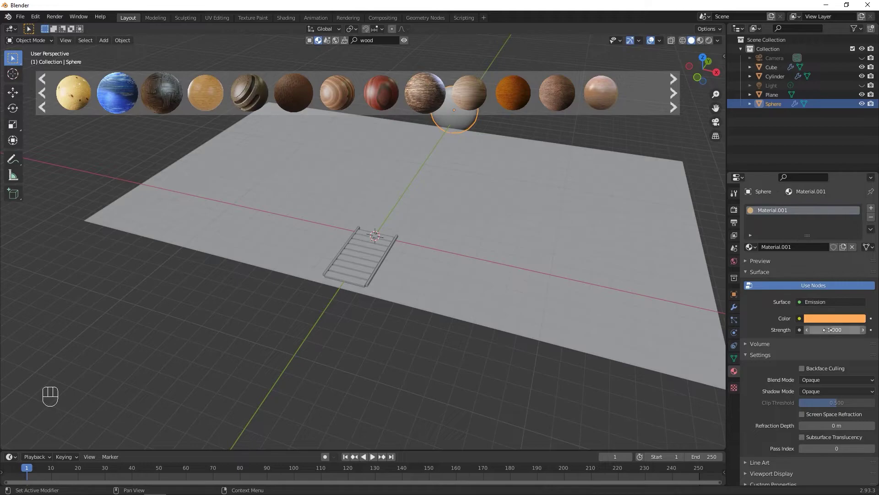
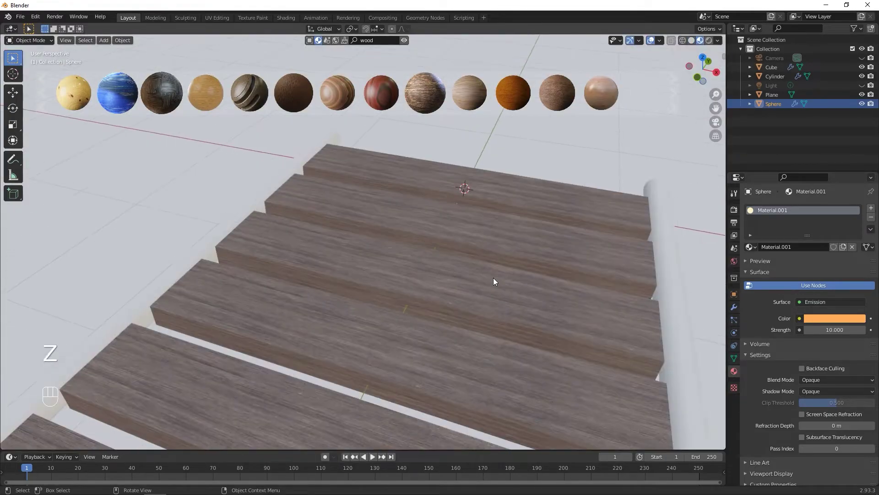
Step: Assign the Wood material to the bench's cylinder rails and enter their mesh editing
{"action": "left_click", "coordinate": [482, 272]}
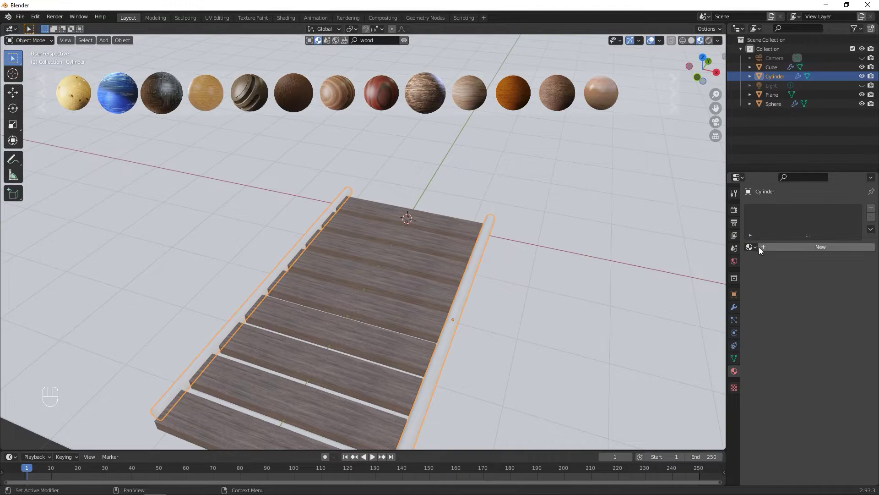
{"action": "left_click_drag", "start_coordinate": [752, 249], "coordinate": [764, 282]}
{"action": "left_click", "coordinate": [560, 213]}
{"action": "left_click", "coordinate": [479, 261]}
{"action": "key", "text": "Tab"}
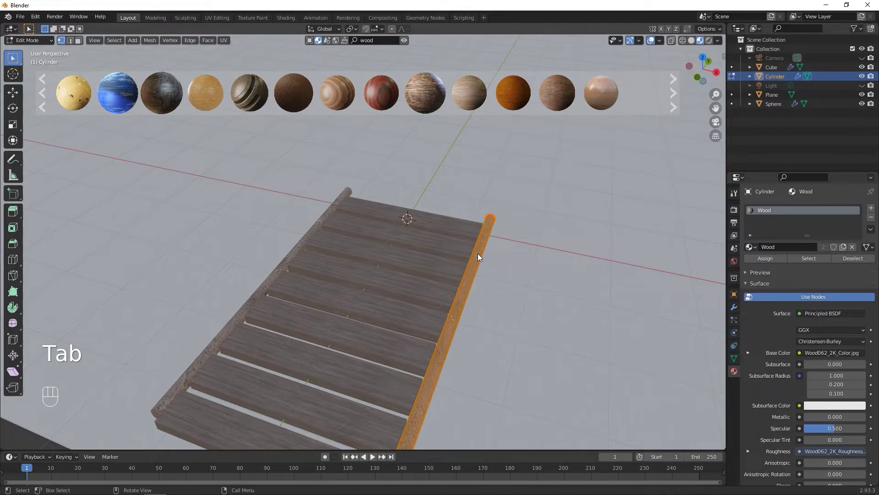
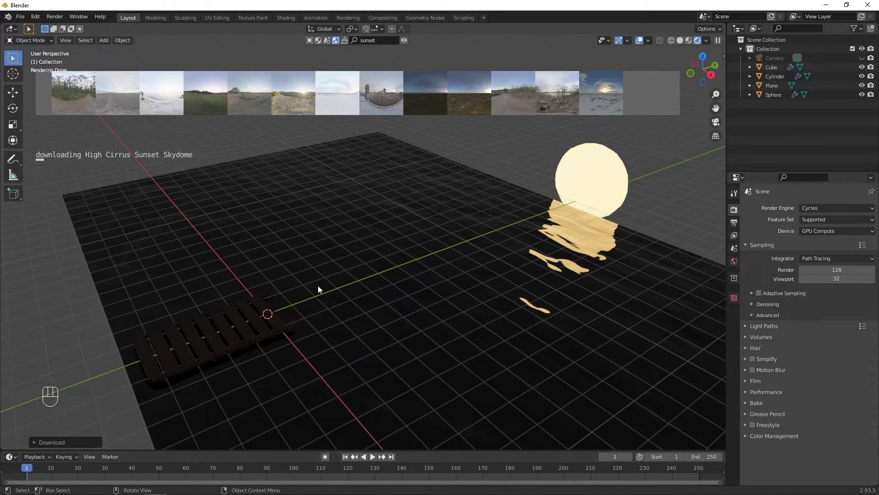
Step: Orbit out of the camera view and bring up the Add menu's light types
{"action": "double_click", "coordinate": [724, 125]}
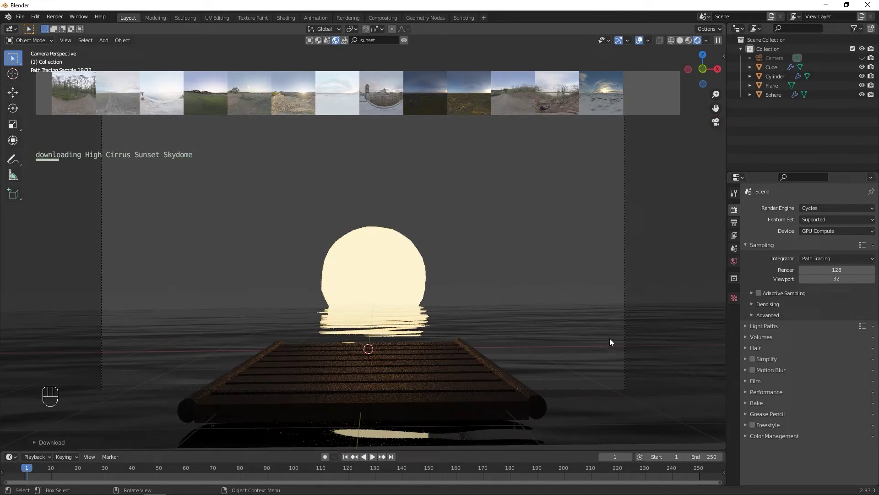
{"action": "left_click_drag", "start_coordinate": [614, 338], "coordinate": [548, 348]}
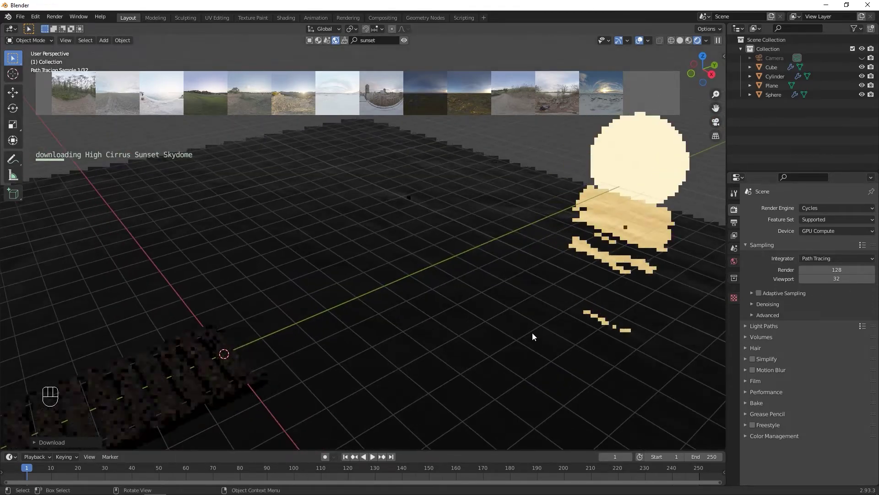
{"action": "key", "text": "shift+a"}
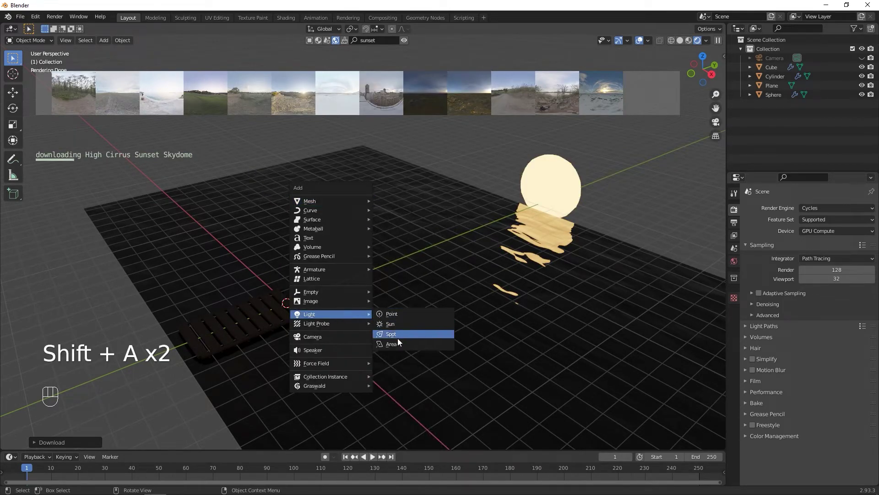
Step: Move the new Area light over the floor and stretch it into a wider rectangle along Y
{"action": "middle_click", "coordinate": [368, 321]}
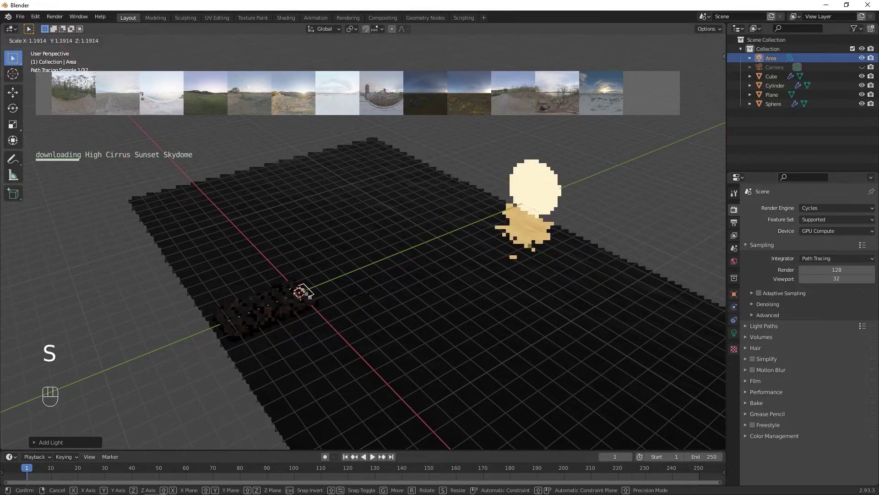
{"action": "key", "text": "g"}
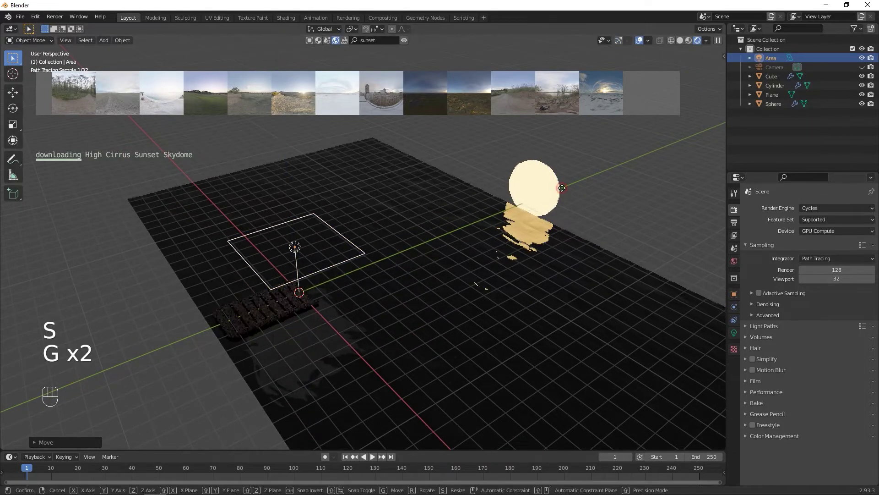
{"action": "left_click_drag", "start_coordinate": [541, 227], "coordinate": [497, 243]}
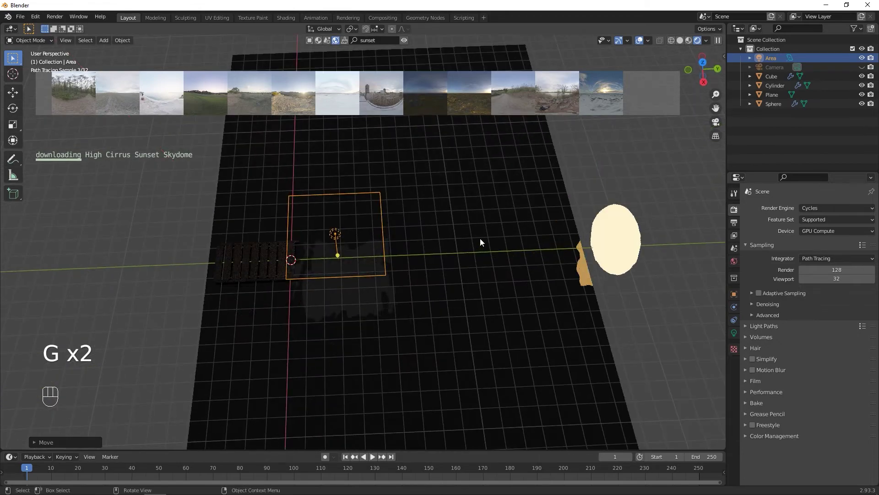
{"action": "key", "text": "s"}
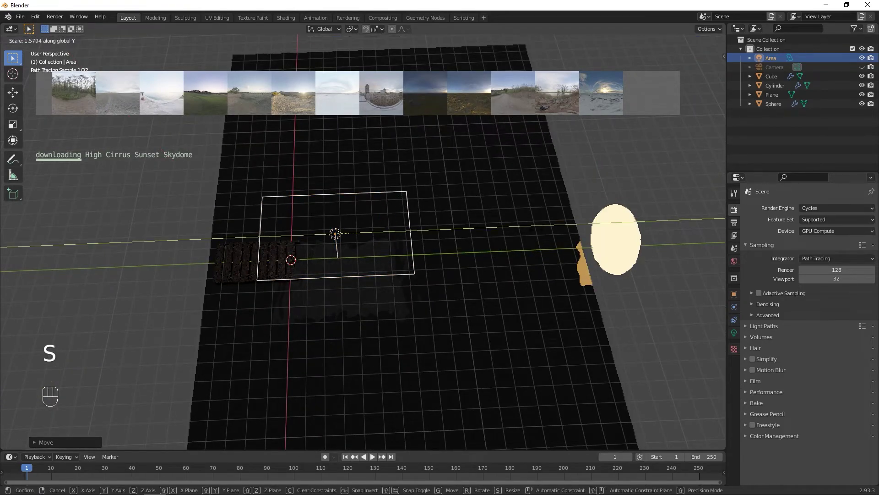
{"action": "key", "text": "g"}
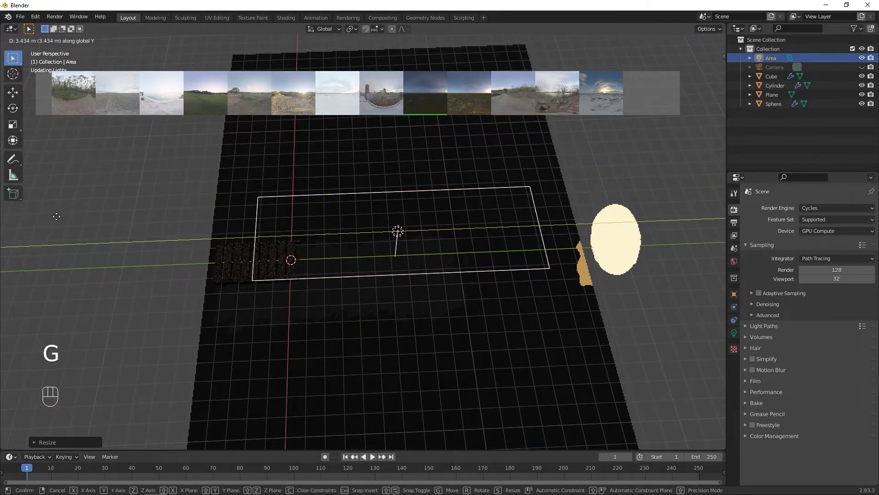
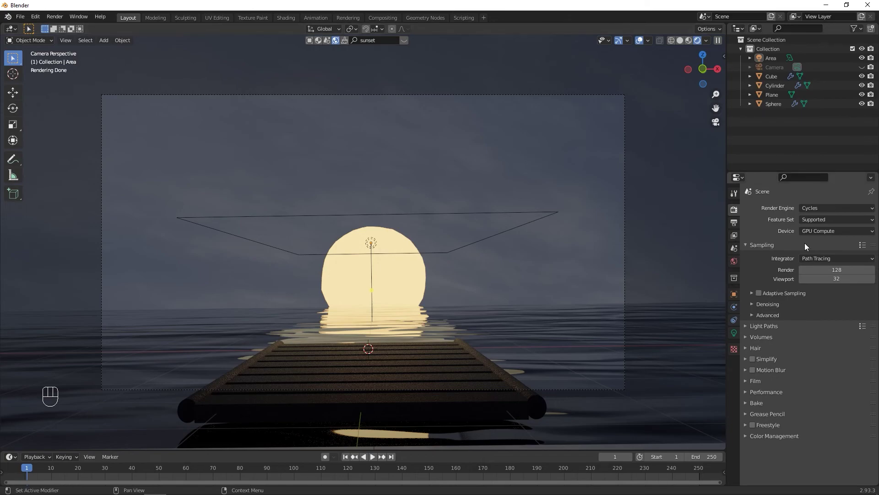
Step: Add a second Area light (Area.001) and slide it along the Y axis near the bench
{"action": "left_click_drag", "start_coordinate": [608, 248], "coordinate": [493, 285]}
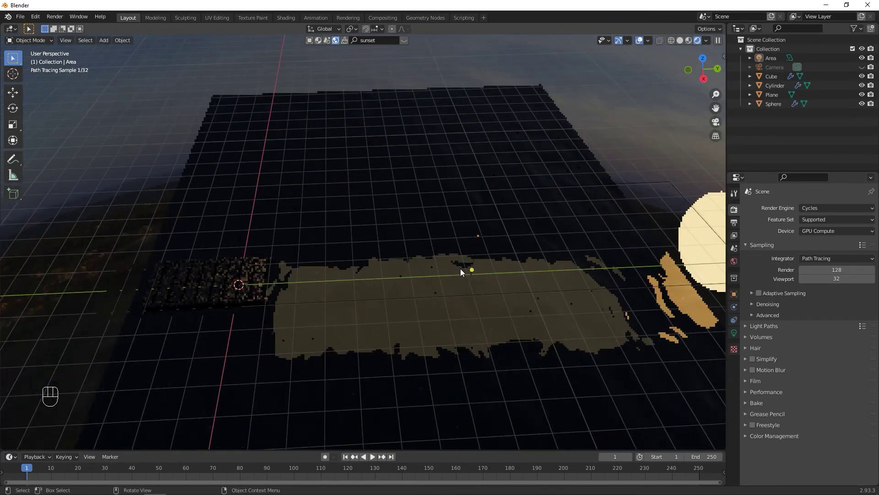
{"action": "left_click_drag", "start_coordinate": [269, 242], "coordinate": [363, 250]}
{"action": "key", "text": "shift+a"}
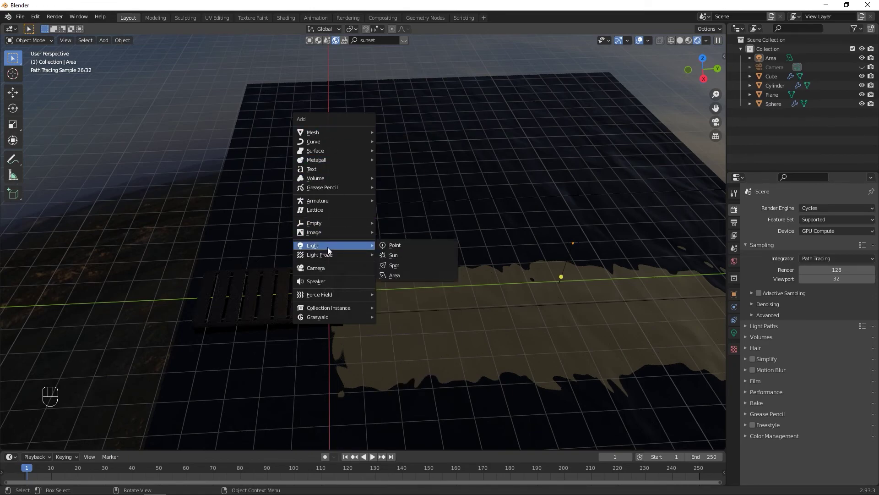
{"action": "key", "text": "g"}
{"action": "key", "text": "s"}
{"action": "key", "text": "g"}
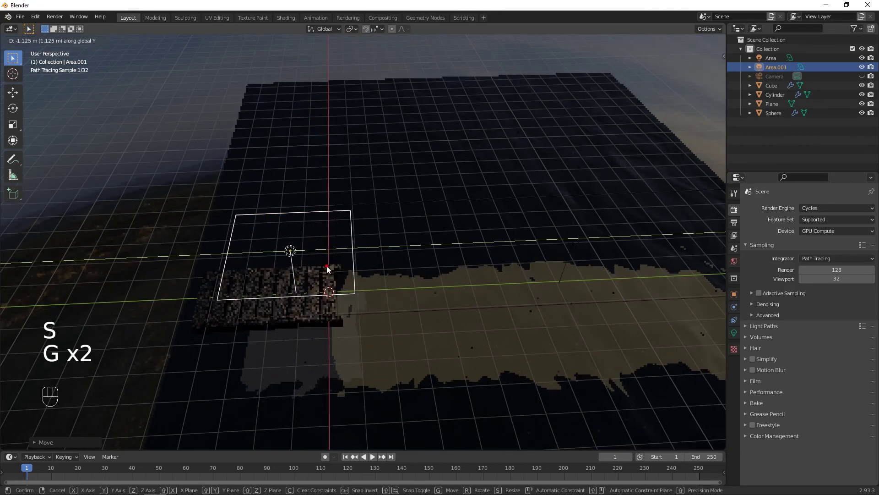
Step: Confirm Area.001's position and set its light colour to a bright cyan-blue
{"action": "left_click", "coordinate": [738, 334]}
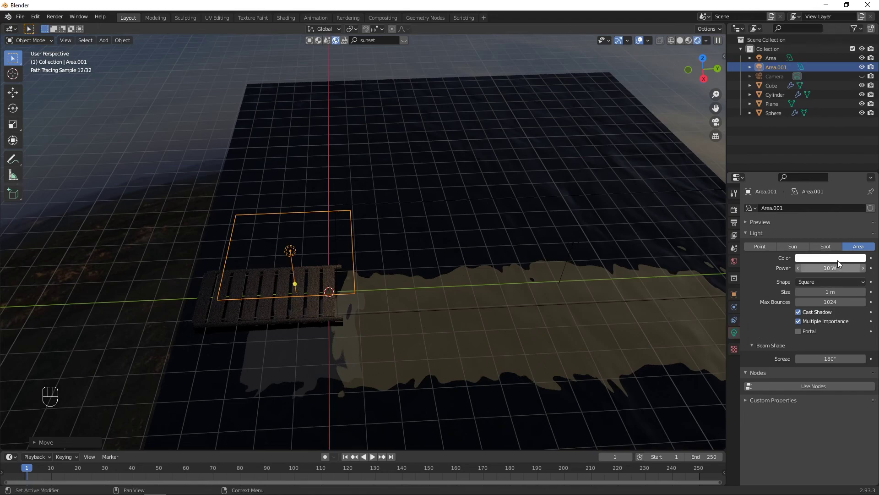
{"action": "left_click", "coordinate": [842, 263]}
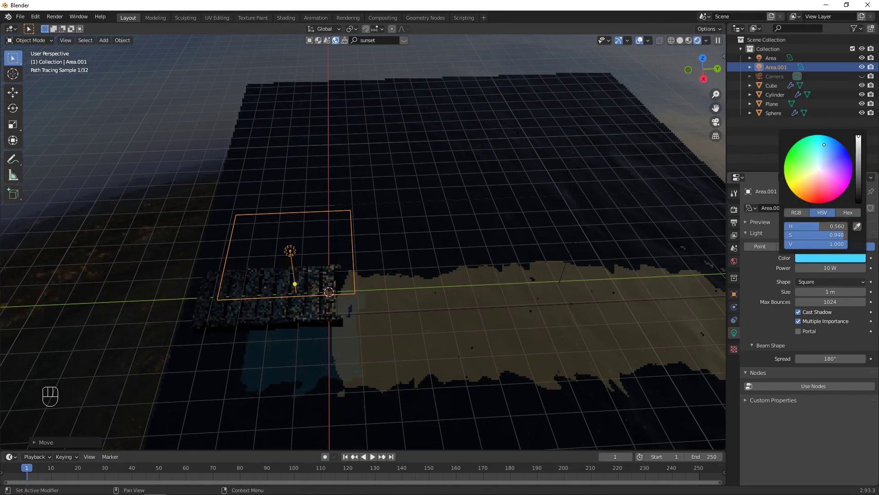
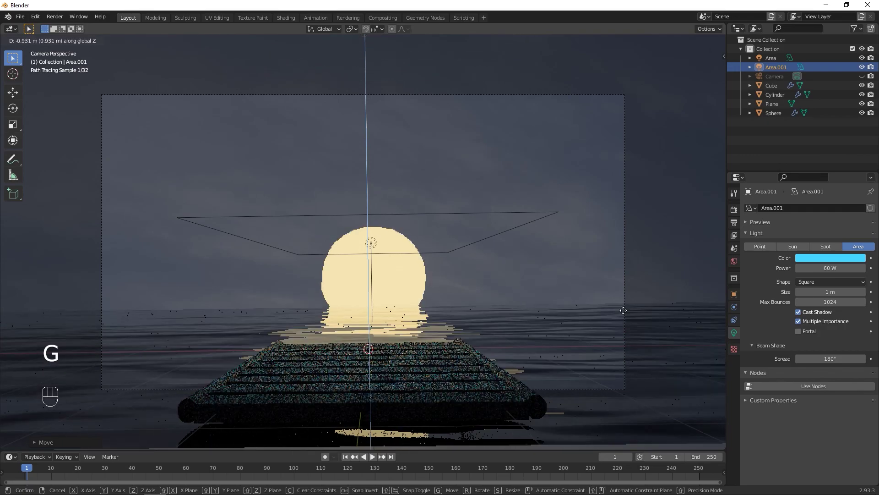
Step: Scale up the blue area light, look through the camera and hide viewport overlays
{"action": "left_click_drag", "start_coordinate": [548, 317], "coordinate": [514, 332]}
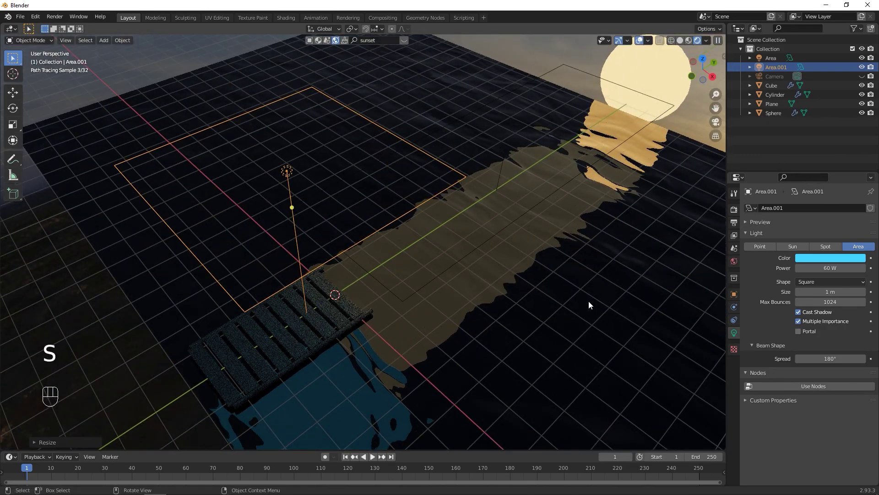
{"action": "left_click", "coordinate": [714, 122]}
{"action": "left_click", "coordinate": [671, 143]}
{"action": "left_click", "coordinate": [643, 46]}
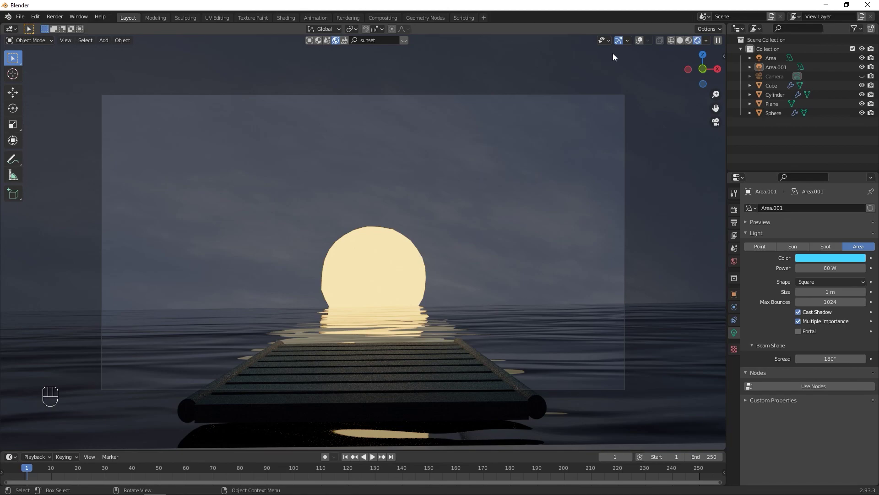